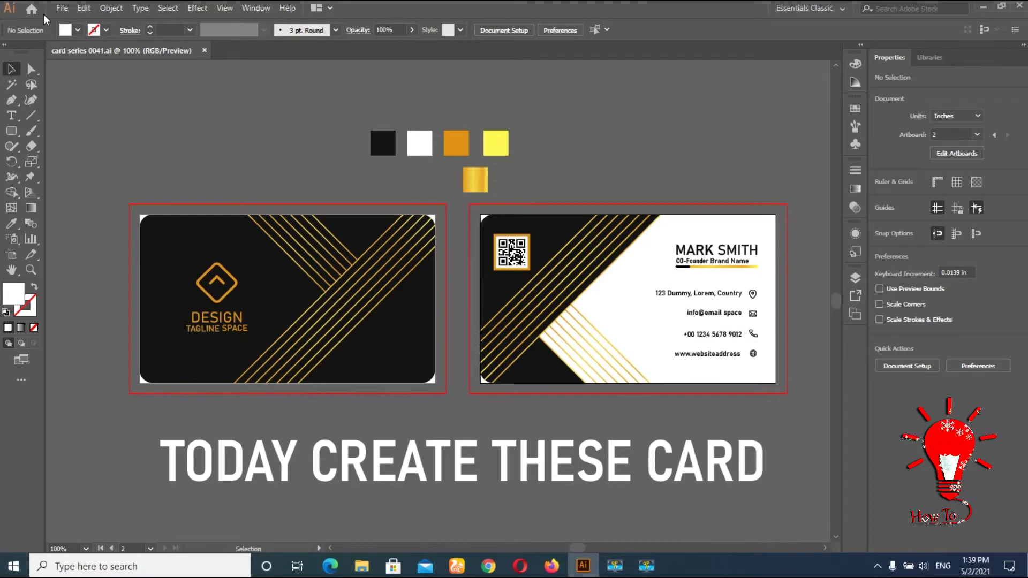
Switch from the finished sample file to the new two-artboard document with colour squares
{"action": "left_click", "coordinate": [64, 15]}
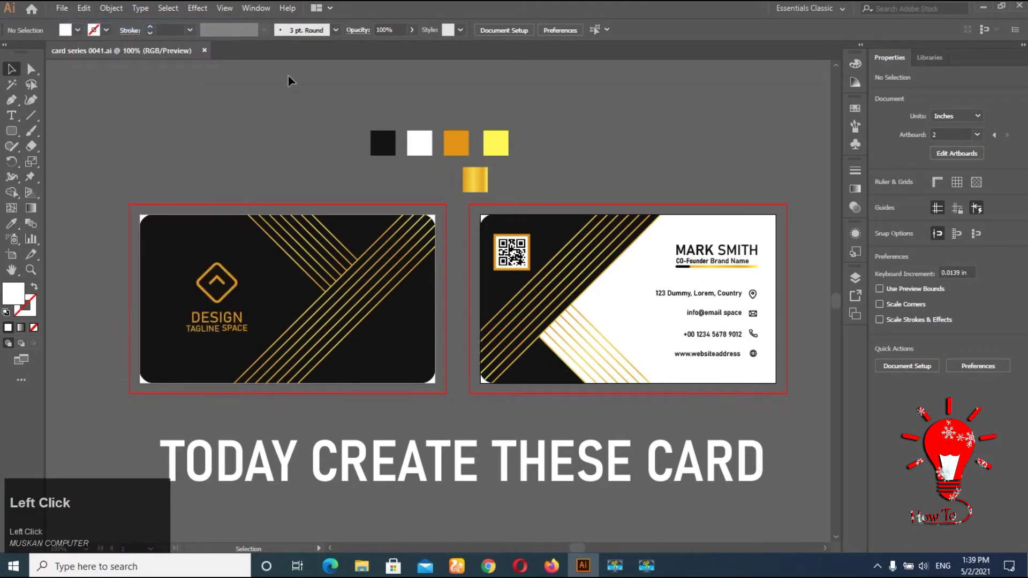
Confirm the yellow in the Color Picker, pick up the gold gradient square as the fill, then deselect
{"action": "left_click_drag", "start_coordinate": [251, 304], "coordinate": [621, 140]}
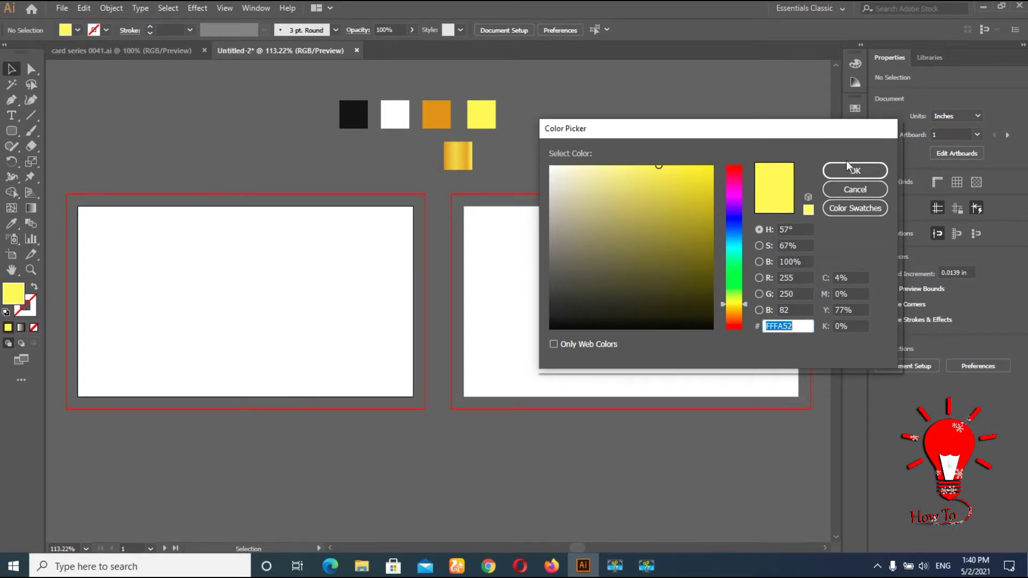
{"action": "left_click", "coordinate": [851, 170]}
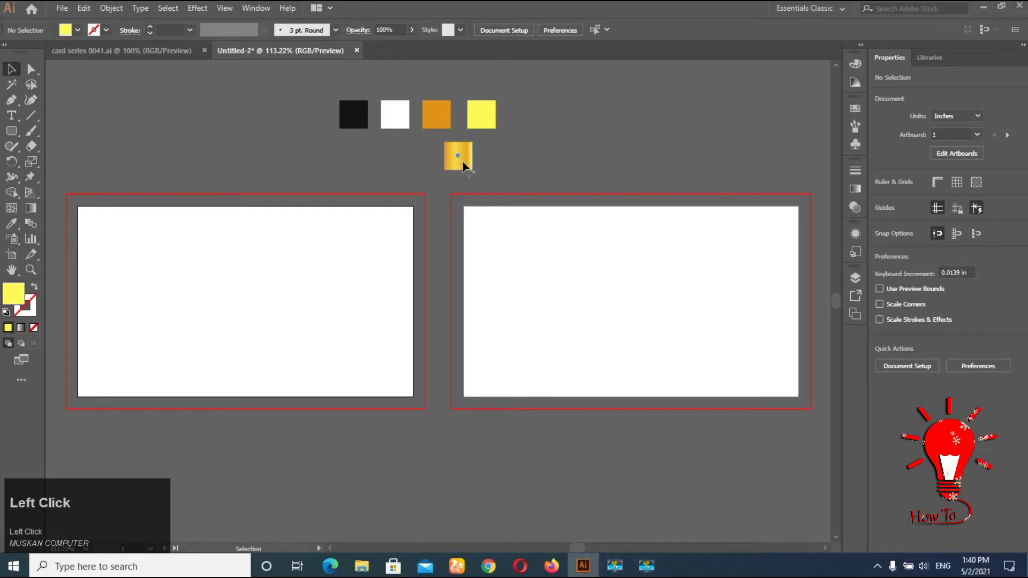
{"action": "left_click", "coordinate": [860, 194]}
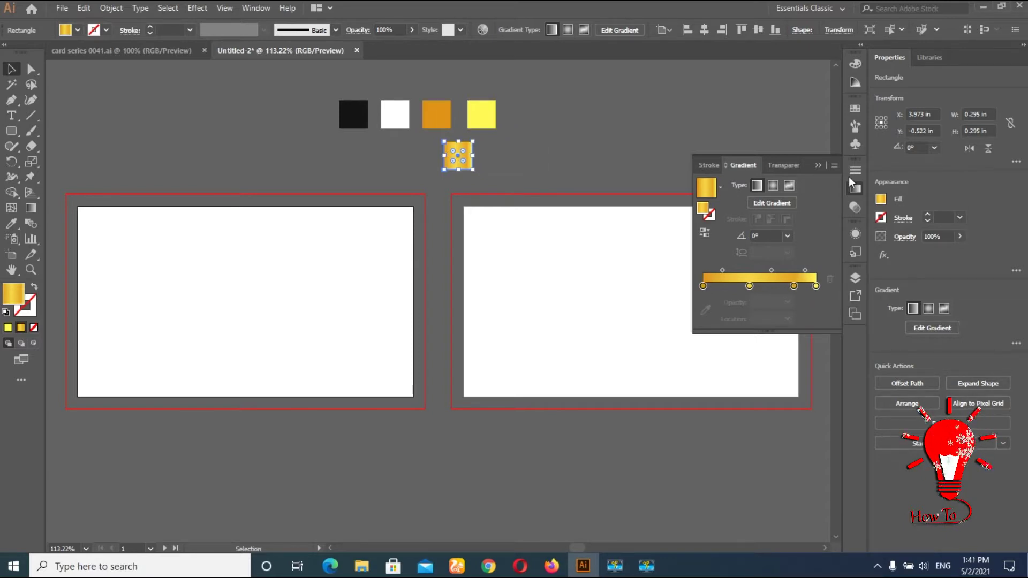
{"action": "left_click", "coordinate": [296, 82]}
{"action": "key", "text": "ctrl+2"}
{"action": "left_click", "coordinate": [484, 134]}
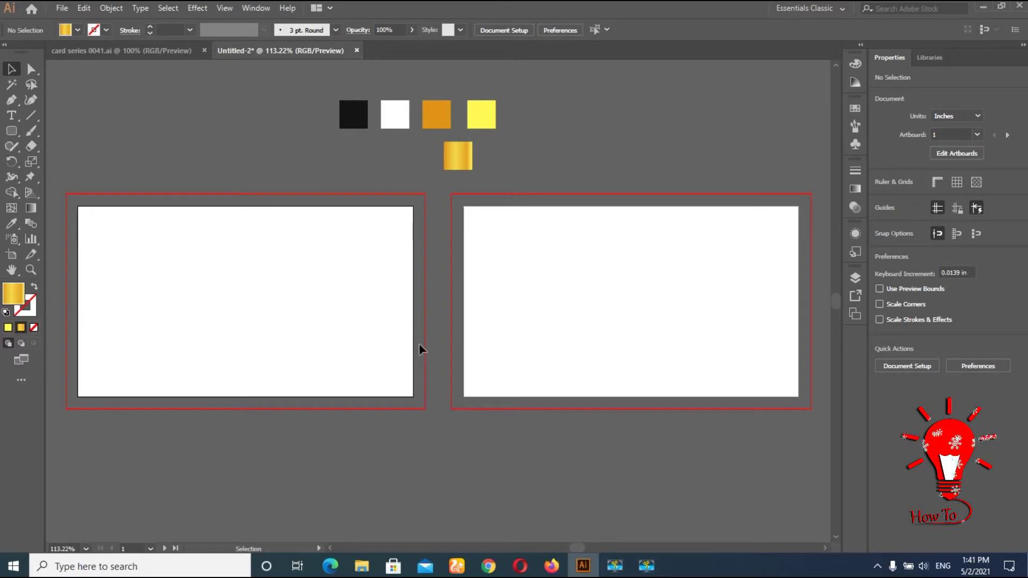
Draw a rectangle over the left card and make it black with the Eyedropper from the black square
{"action": "right_click", "coordinate": [13, 137]}
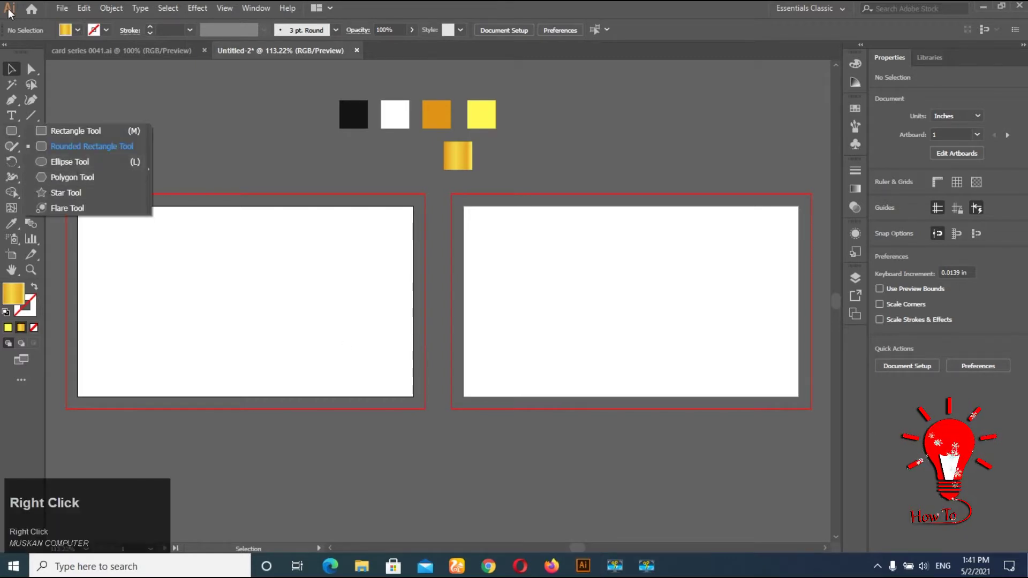
{"action": "left_click", "coordinate": [938, 518]}
{"action": "left_click_drag", "start_coordinate": [928, 414], "coordinate": [18, 222]}
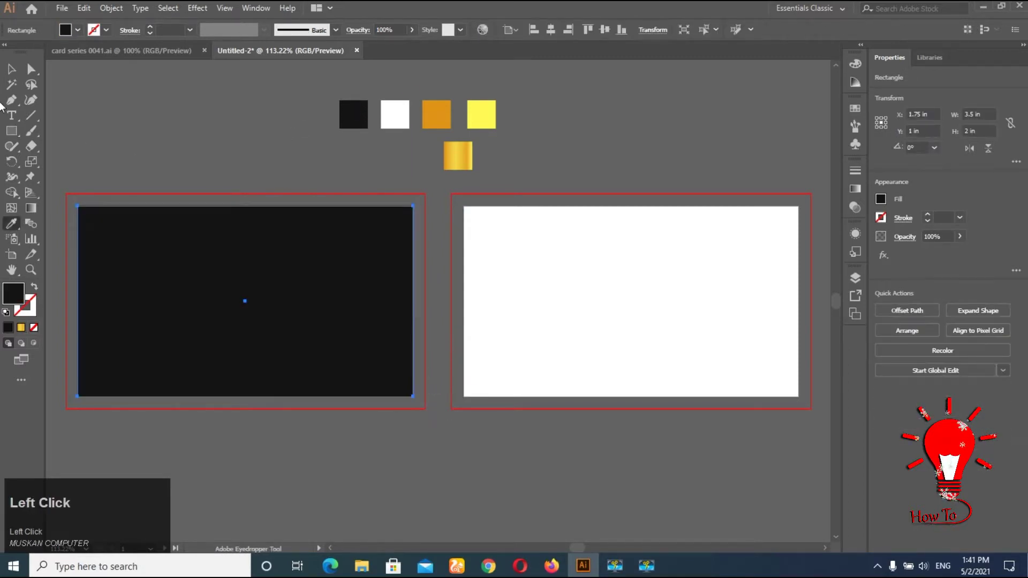
{"action": "key", "text": "ctrl+2"}
{"action": "left_click", "coordinate": [656, 247]}
{"action": "scroll", "scroll_direction": "down", "scroll_amount": 3}
{"action": "key", "text": "space"}
{"action": "left_click", "coordinate": [923, 518]}
{"action": "key", "text": "space"}
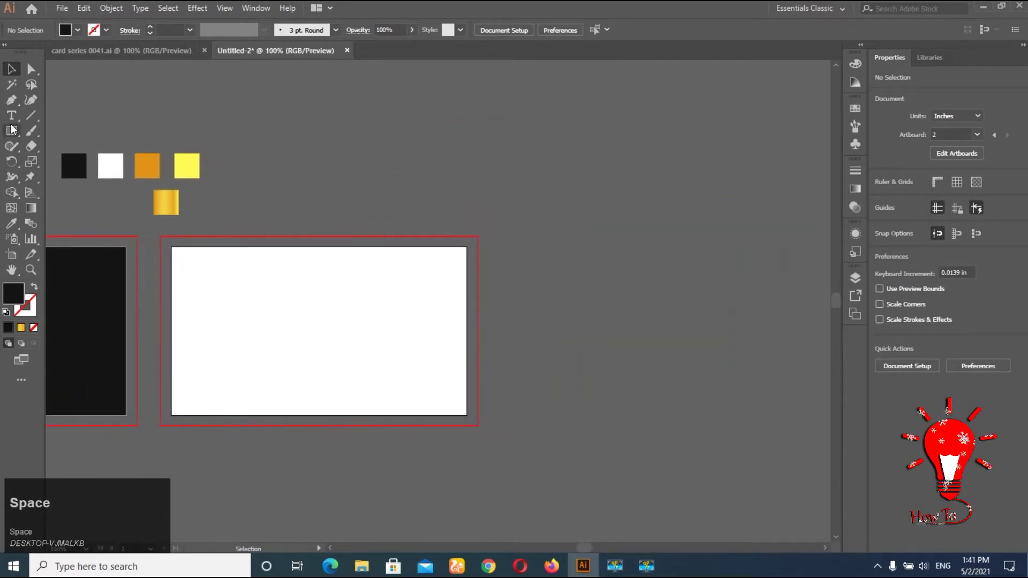
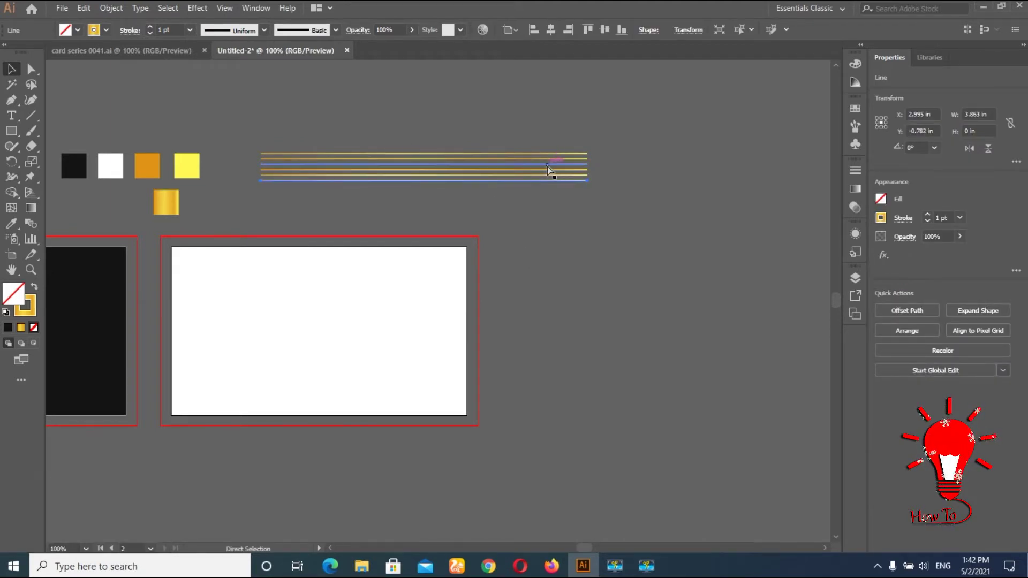
Duplicate the gold line with Ctrl+D and group the six parallel lines together
{"action": "key", "text": "ctrl+d"}
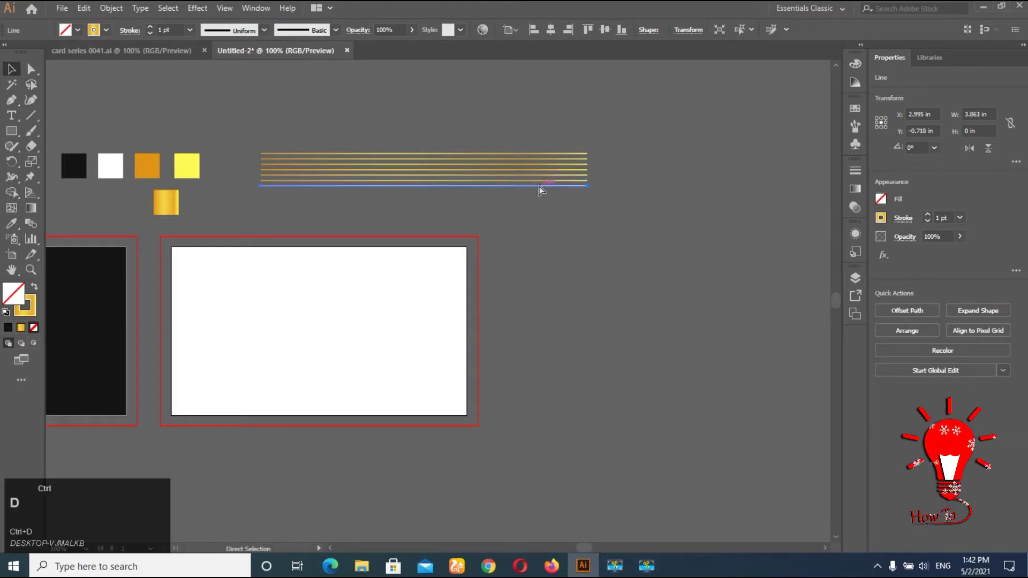
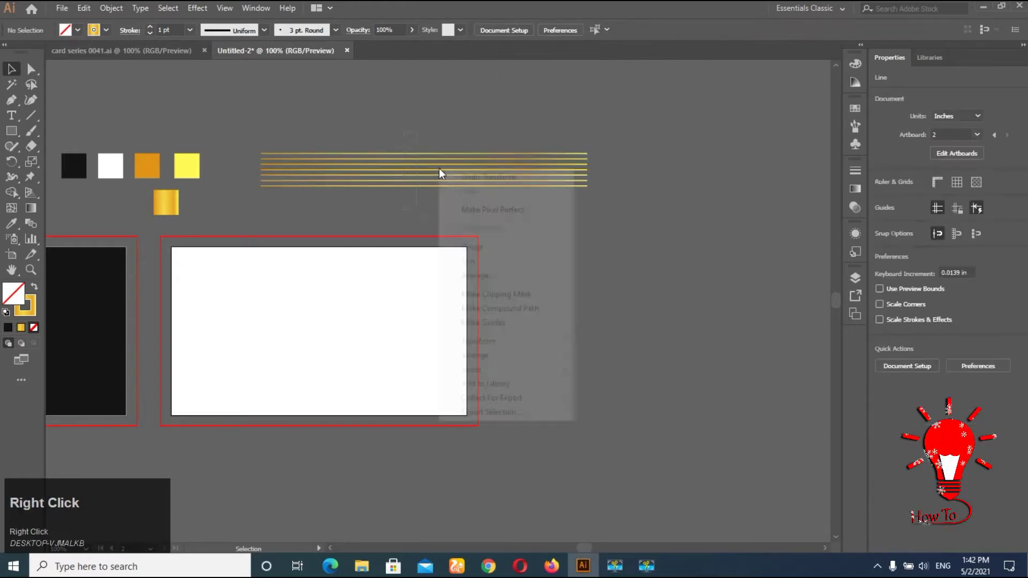
{"action": "left_click", "coordinate": [500, 248]}
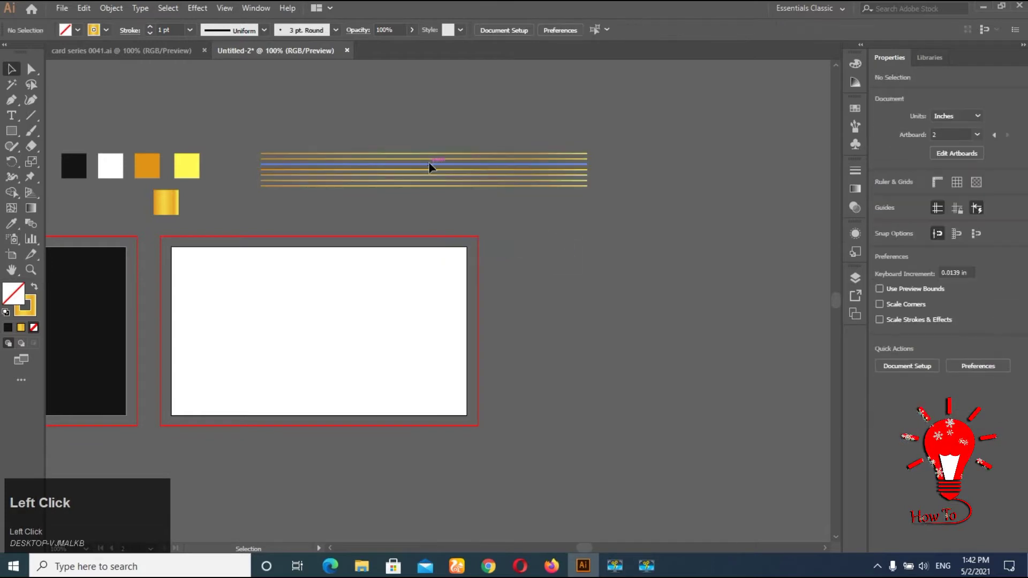
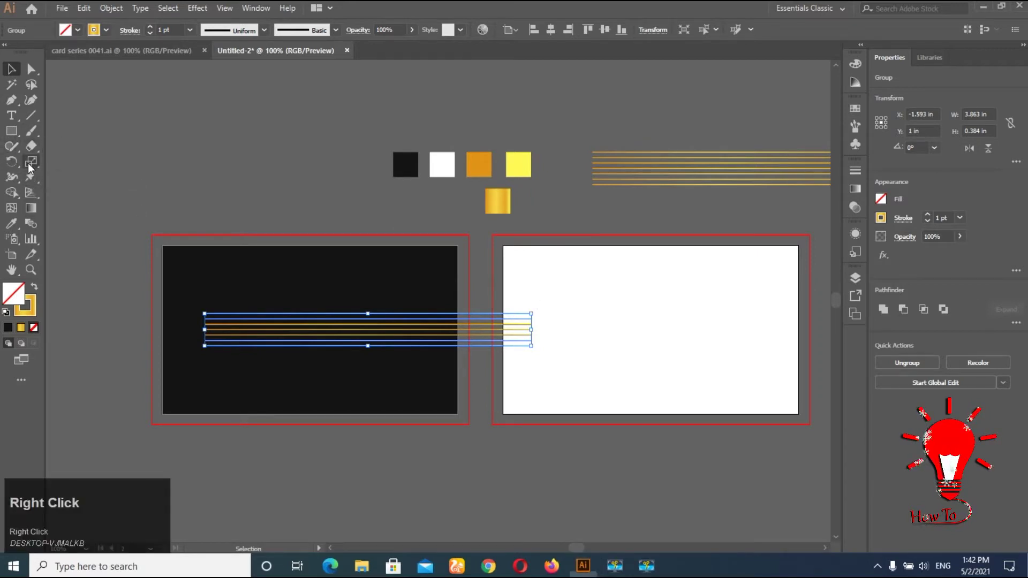
Rotate the gold line group by 30° using the Rotate tool's exact angle dialog
{"action": "left_click", "coordinate": [91, 168]}
{"action": "right_click", "coordinate": [36, 170]}
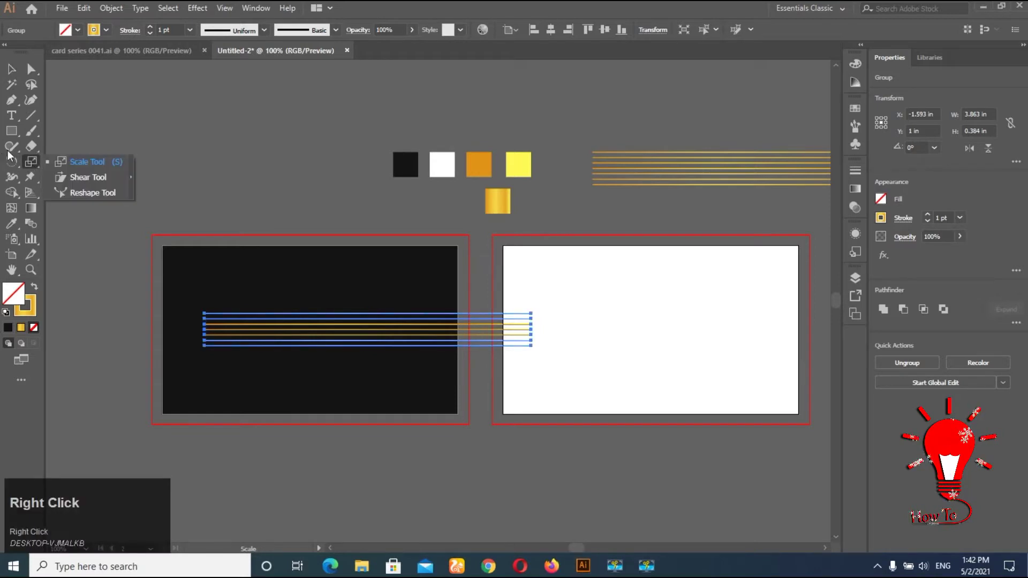
{"action": "left_click", "coordinate": [15, 168]}
{"action": "right_click", "coordinate": [14, 168]}
{"action": "left_click", "coordinate": [75, 163]}
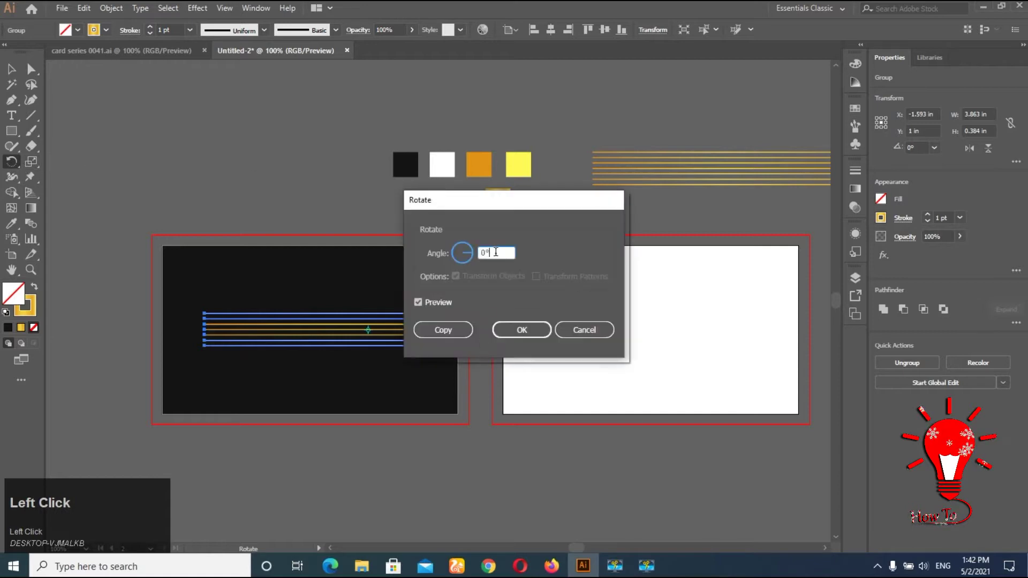
{"action": "type", "text": "30"}
{"action": "left_click", "coordinate": [541, 329]}
Cancel a second 30° rotation, undo, and return to the Selection tool
{"action": "right_click", "coordinate": [19, 167]}
{"action": "left_click", "coordinate": [51, 167]}
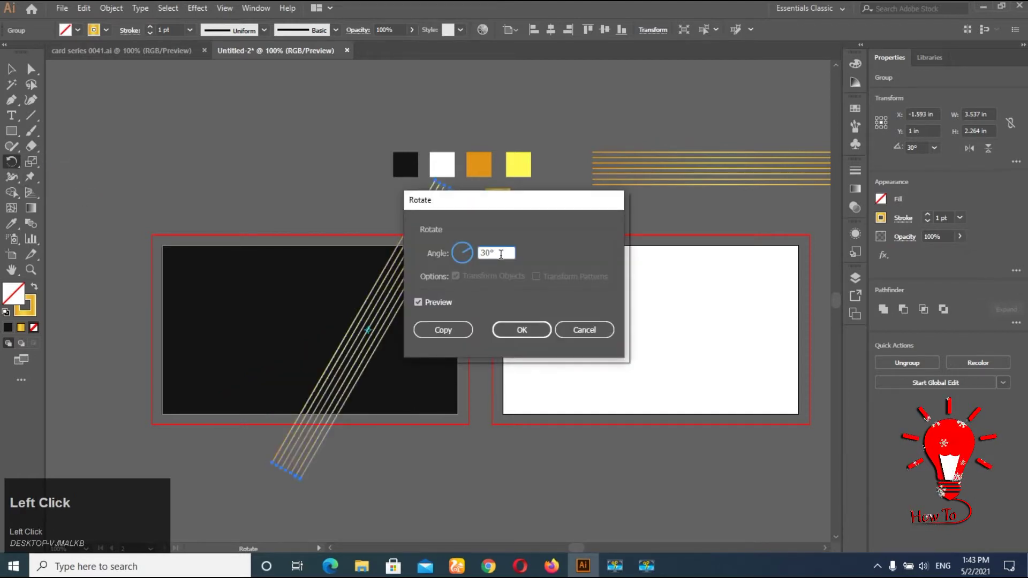
{"action": "scroll", "scroll_direction": "down", "scroll_amount": 3}
{"action": "left_click", "coordinate": [602, 351]}
{"action": "key", "text": "ctrl+z"}
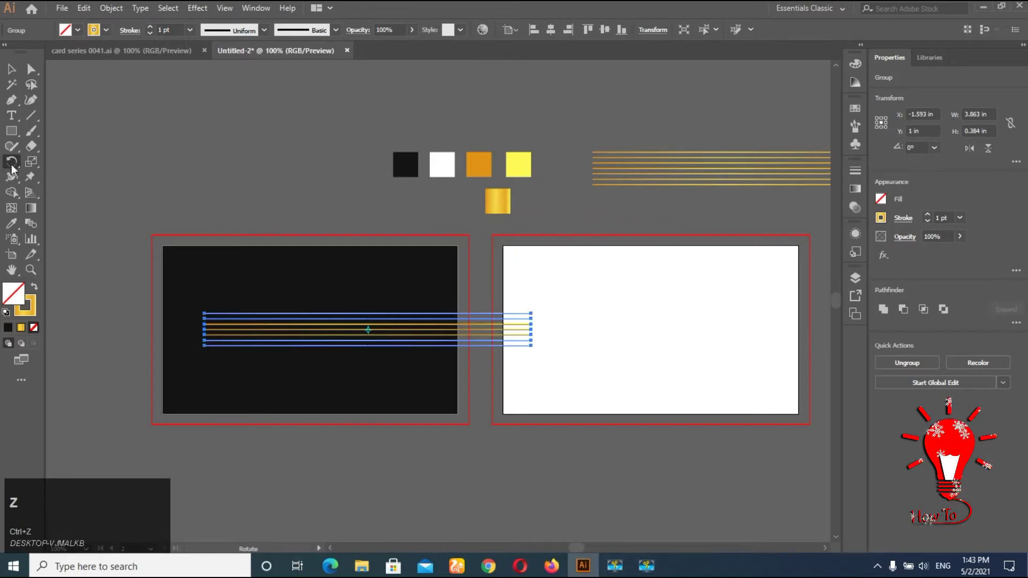
{"action": "key", "text": "v"}
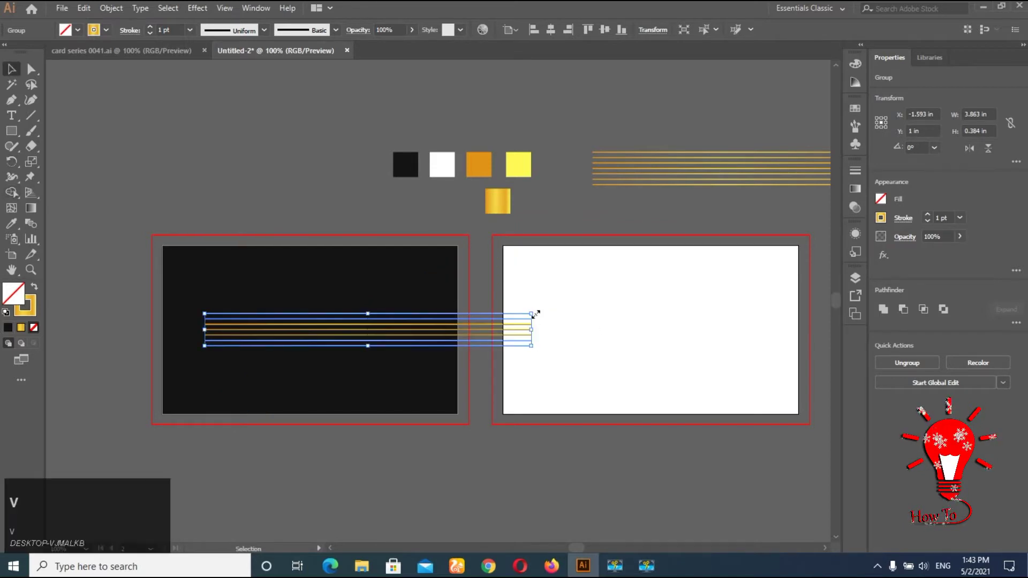
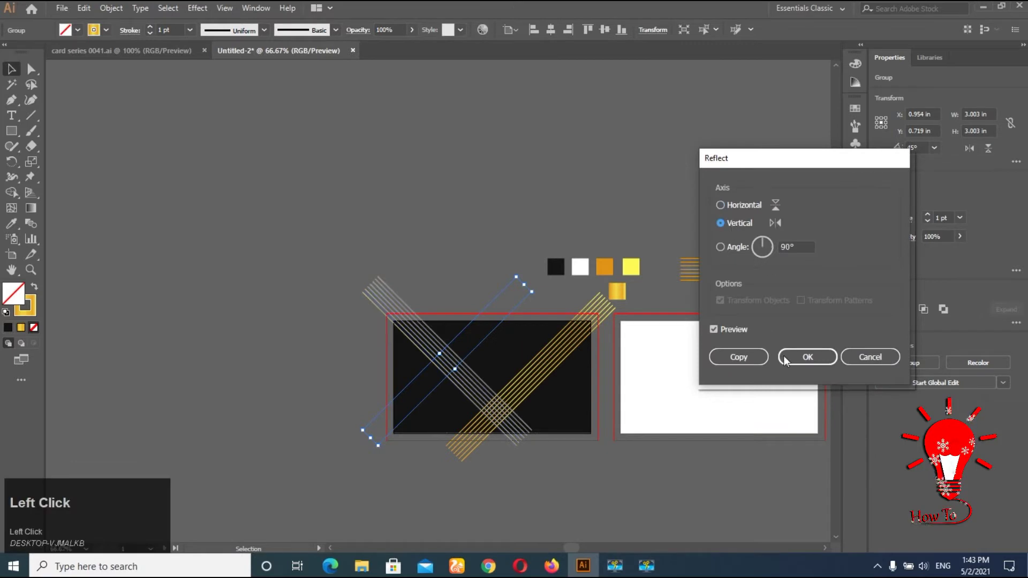
Confirm the mirrored stripe copy and move it toward the other stripe set on the black card
{"action": "left_click", "coordinate": [772, 363]}
{"action": "scroll", "scroll_direction": "up", "scroll_amount": 3}
{"action": "scroll", "scroll_direction": "up", "scroll_amount": 3}
{"action": "key", "text": "space"}
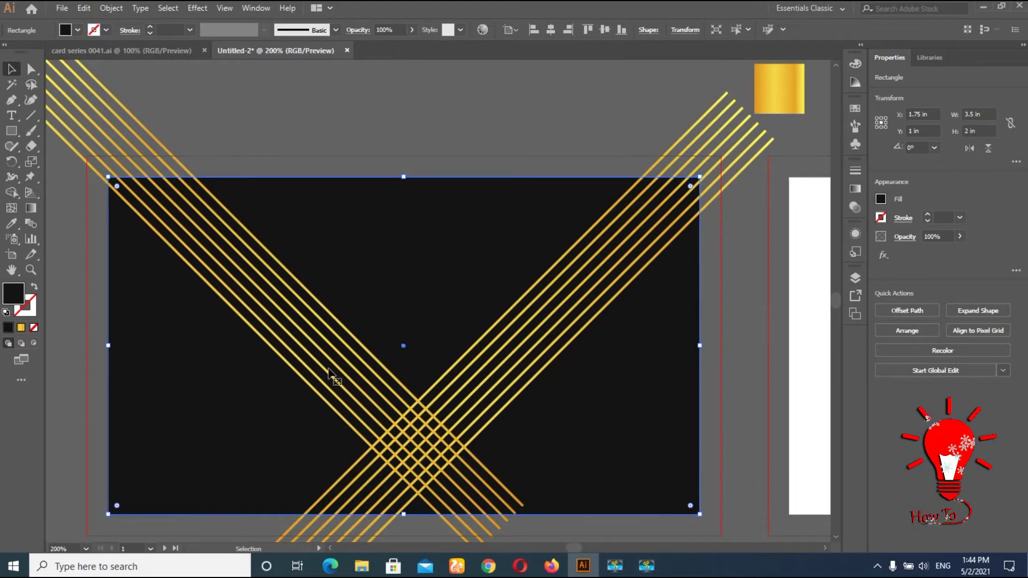
{"action": "left_click_drag", "start_coordinate": [353, 140], "coordinate": [557, 197]}
{"action": "key", "text": "Down"}
{"action": "left_click", "coordinate": [543, 156]}
{"action": "left_click", "coordinate": [526, 304]}
{"action": "scroll", "scroll_direction": "up", "scroll_amount": 3}
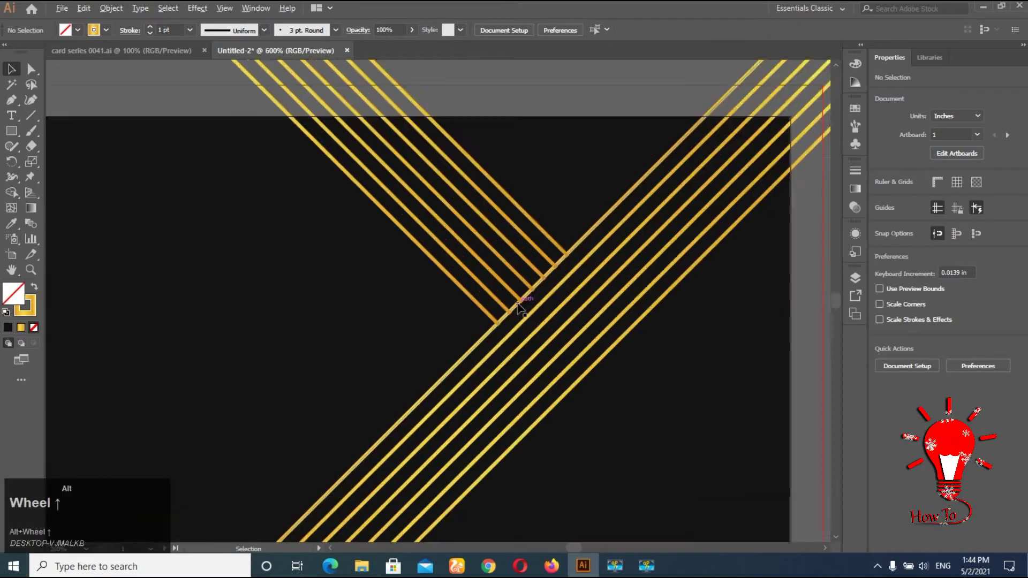
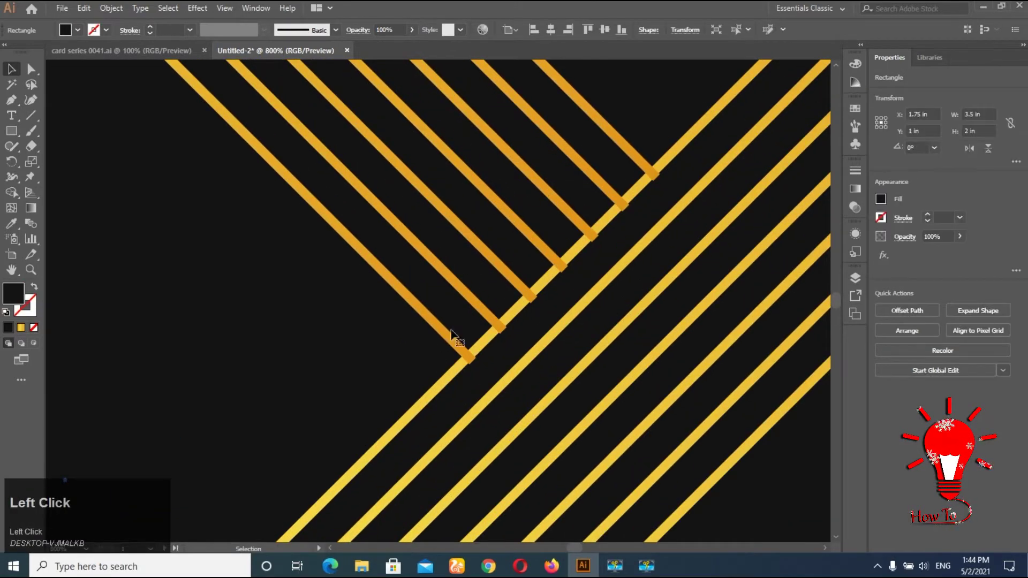
Nudge the mirrored stripe group with the arrow keys until its line ends meet the other set
{"action": "left_click", "coordinate": [448, 339]}
{"action": "key", "text": "Up"}
{"action": "key", "text": "Left"}
{"action": "key", "text": "Up"}
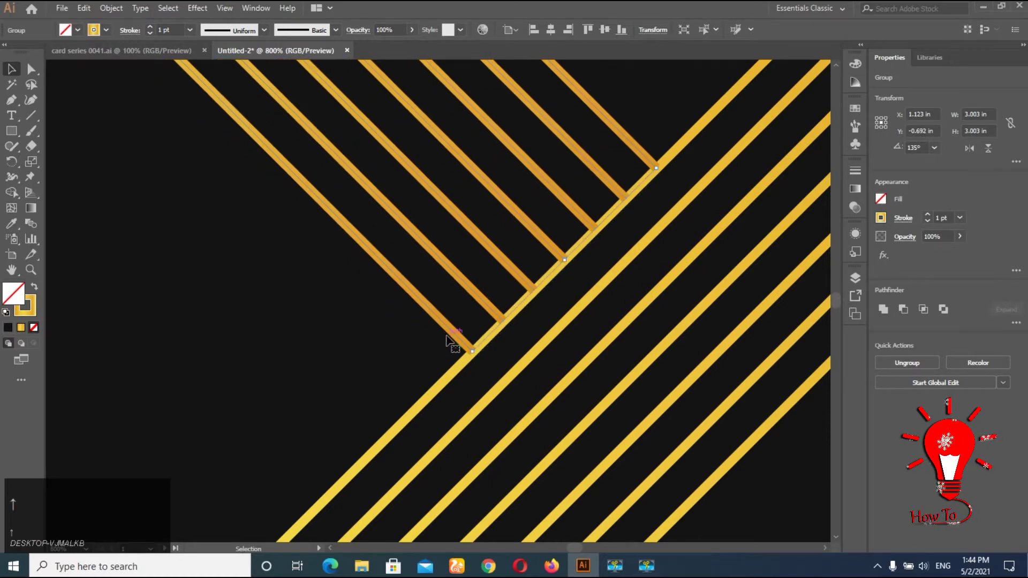
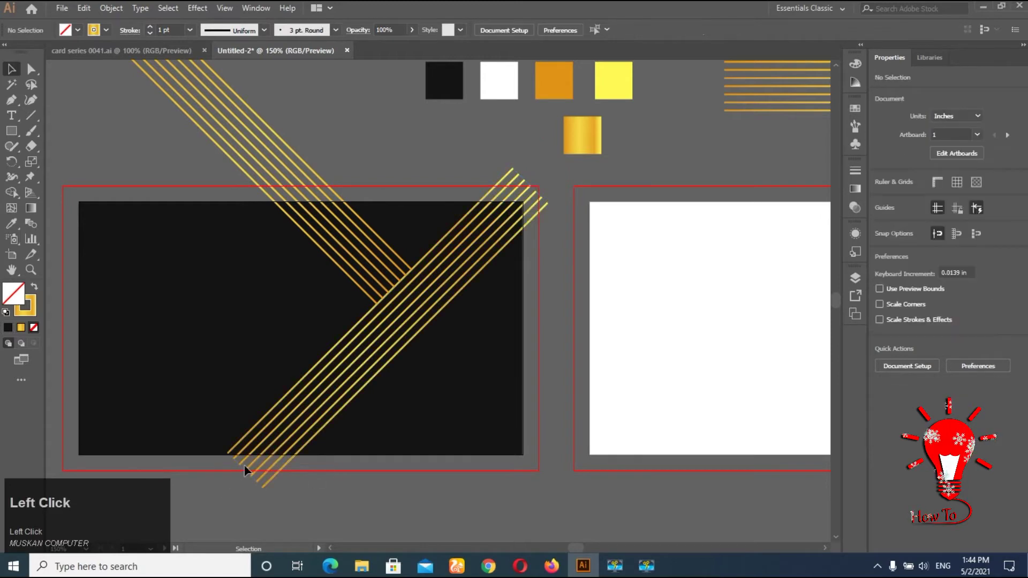
Shift the stripe groups up toward the black card's top edge
{"action": "left_click_drag", "start_coordinate": [248, 474], "coordinate": [377, 480]}
{"action": "left_click", "coordinate": [525, 205]}
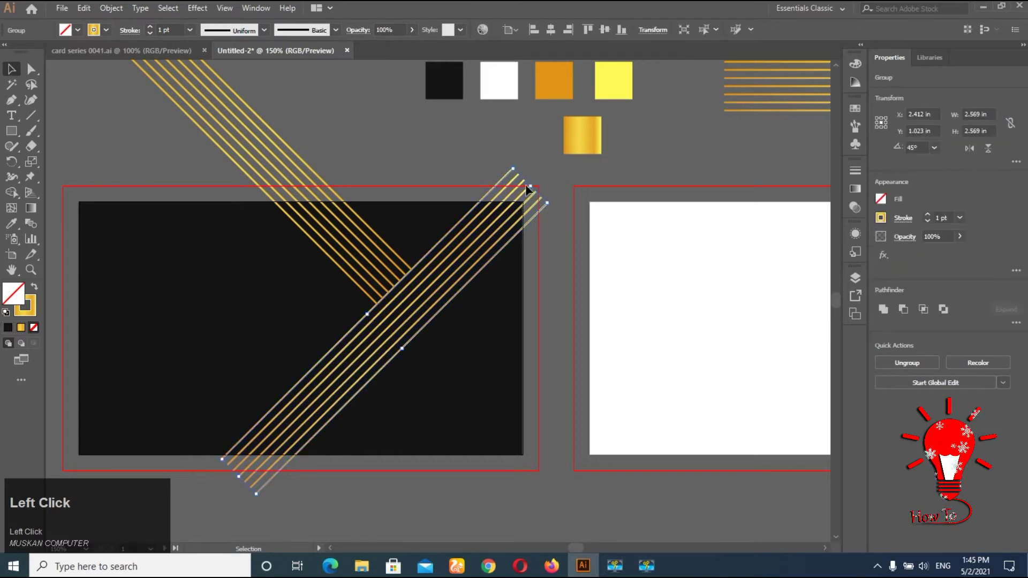
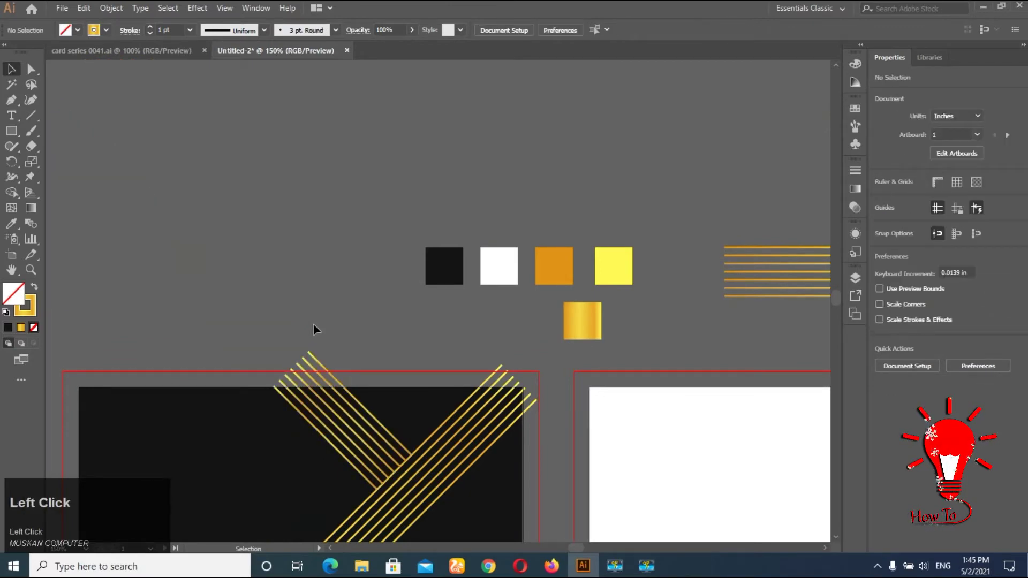
{"action": "scroll", "scroll_direction": "down", "scroll_amount": 3}
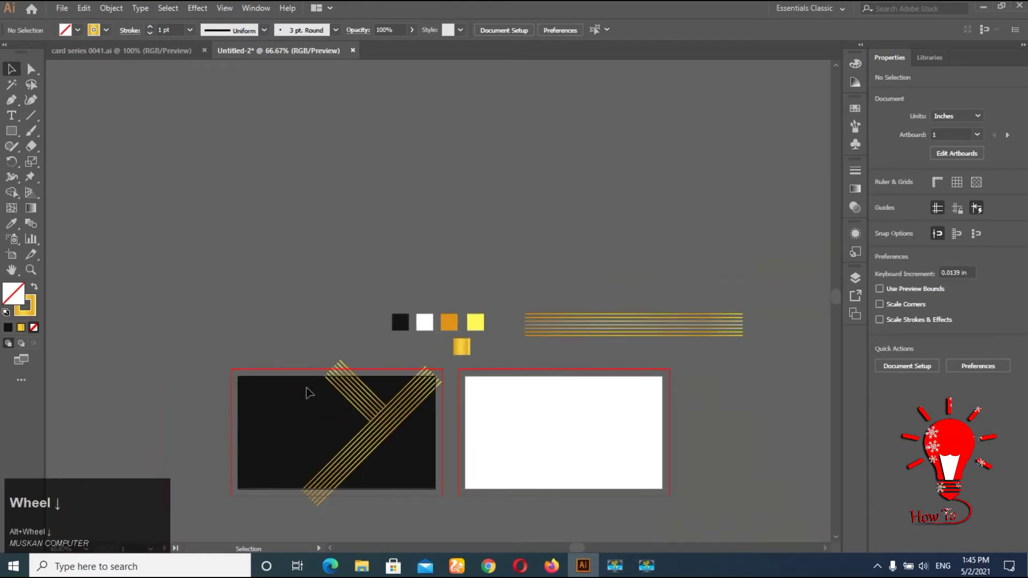
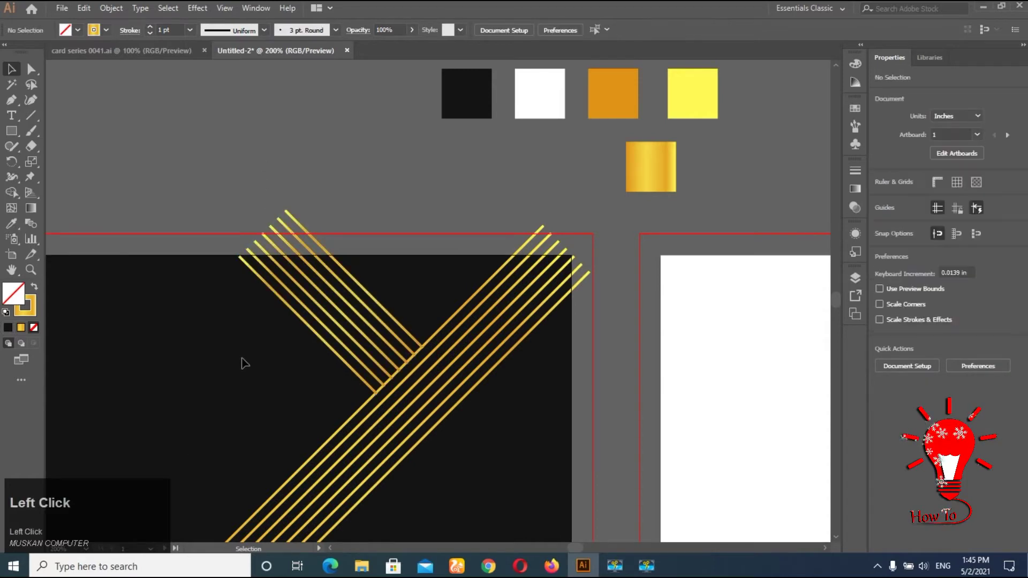
{"action": "right_click", "coordinate": [446, 405]}
{"action": "left_click", "coordinate": [492, 296]}
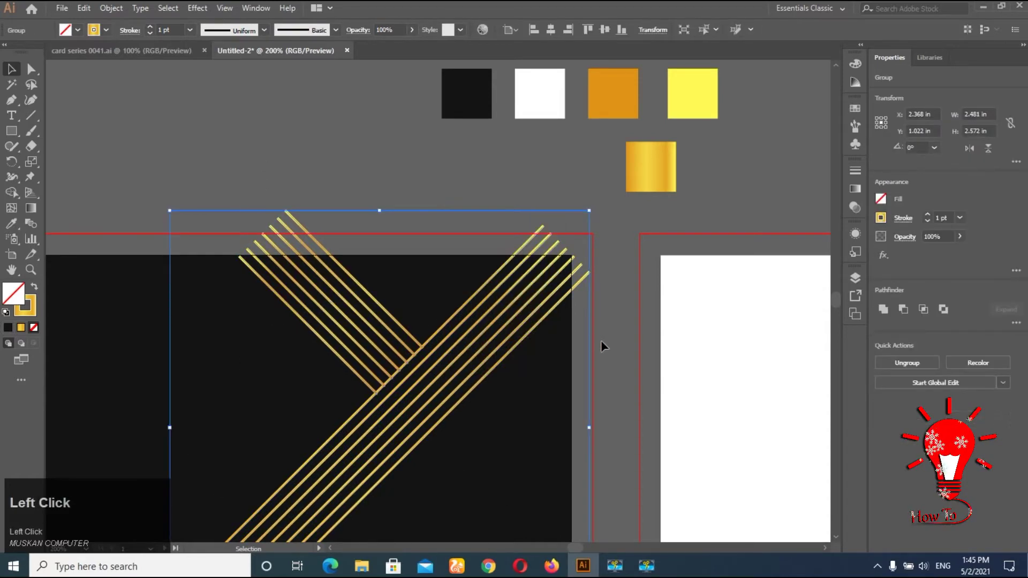
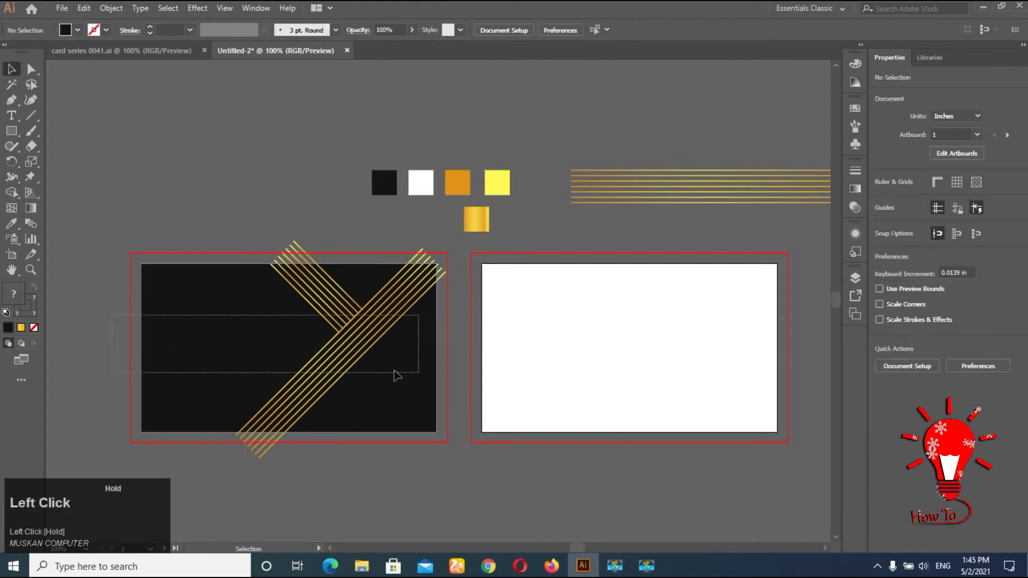
Mirror the selected card and stripes with Transform > Reflect
{"action": "right_click", "coordinate": [356, 342]}
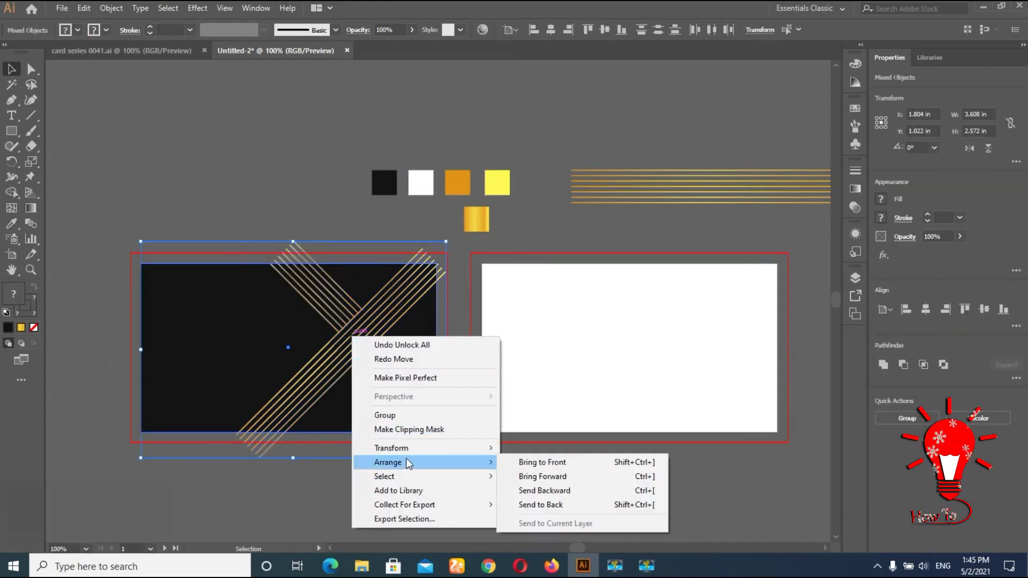
{"action": "left_click", "coordinate": [549, 494]}
Reflect a vertical copy of the striped card and align it with the second artboard
{"action": "left_click", "coordinate": [724, 211]}
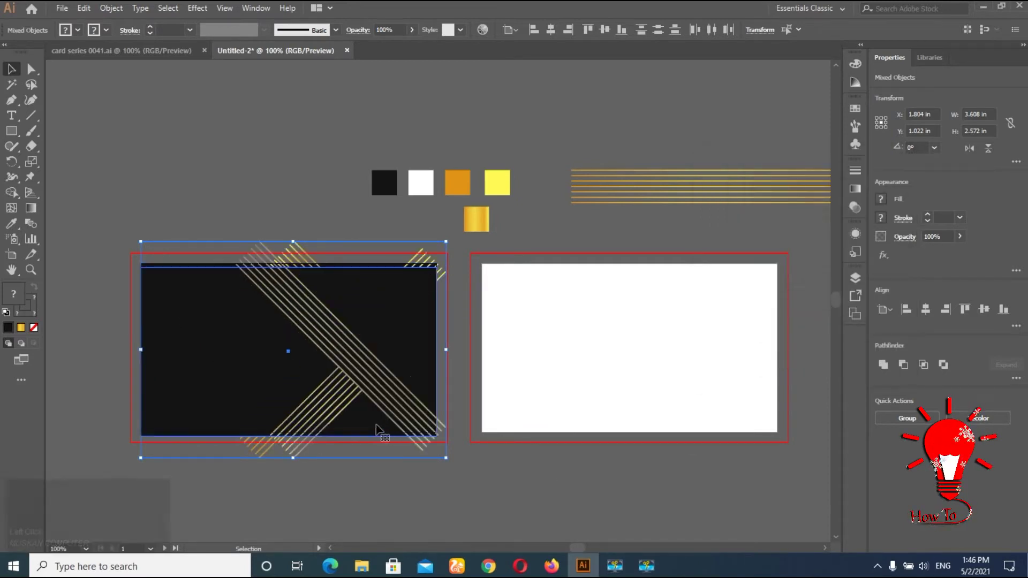
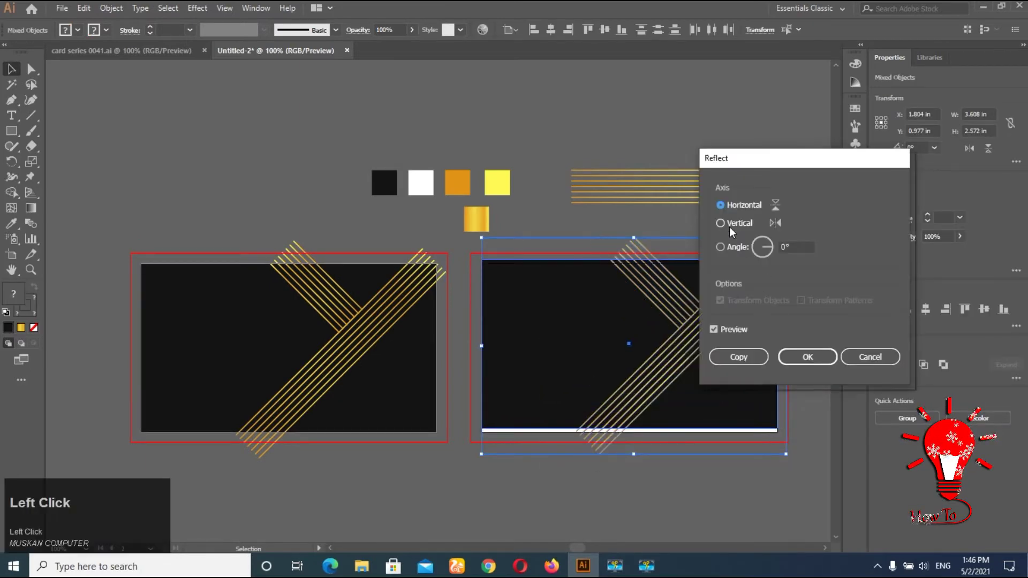
{"action": "left_click", "coordinate": [733, 229]}
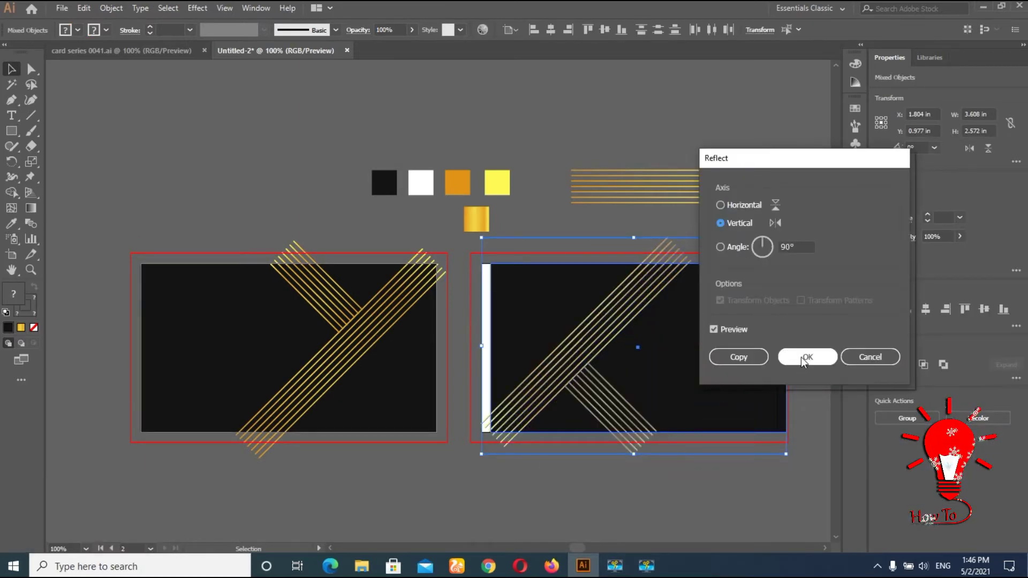
{"action": "left_click", "coordinate": [804, 363]}
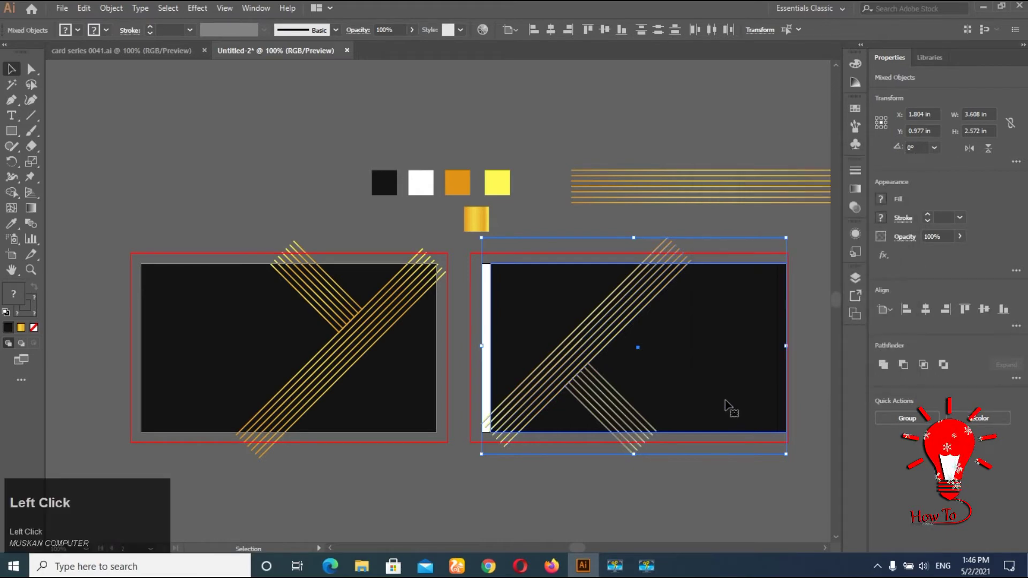
{"action": "left_click", "coordinate": [606, 428]}
{"action": "key", "text": "ctrl+z"}
{"action": "left_click_drag", "start_coordinate": [666, 502], "coordinate": [572, 231]}
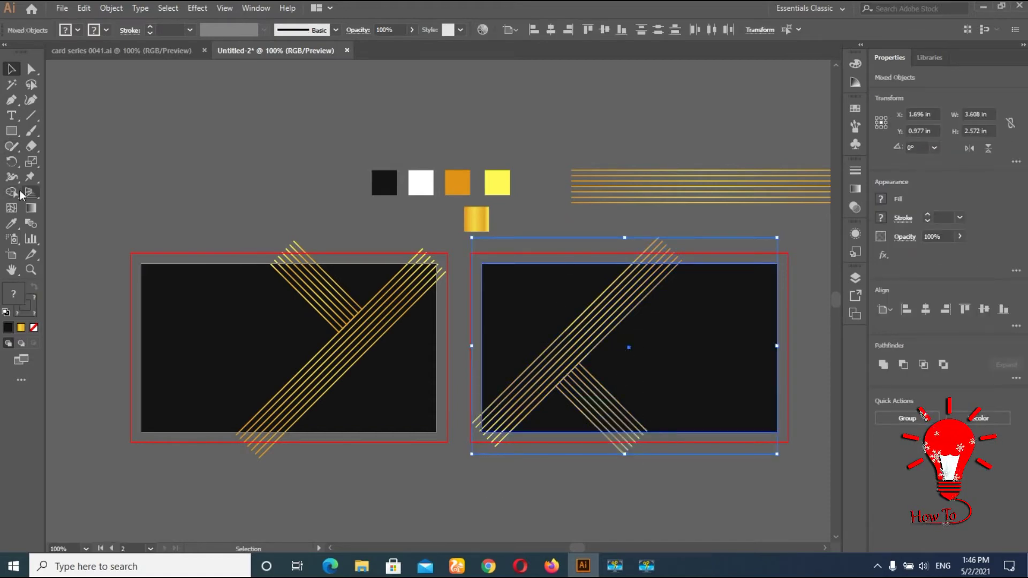
Merge the regions right of the stripes with the Shape Builder into the back card's white area
{"action": "left_click", "coordinate": [21, 196]}
{"action": "scroll", "scroll_direction": "up", "scroll_amount": 3}
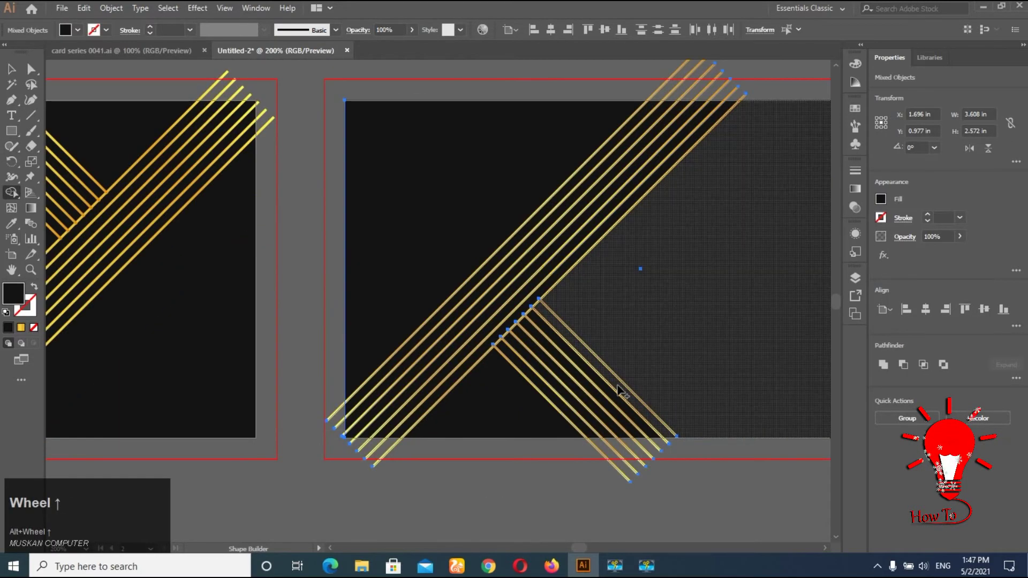
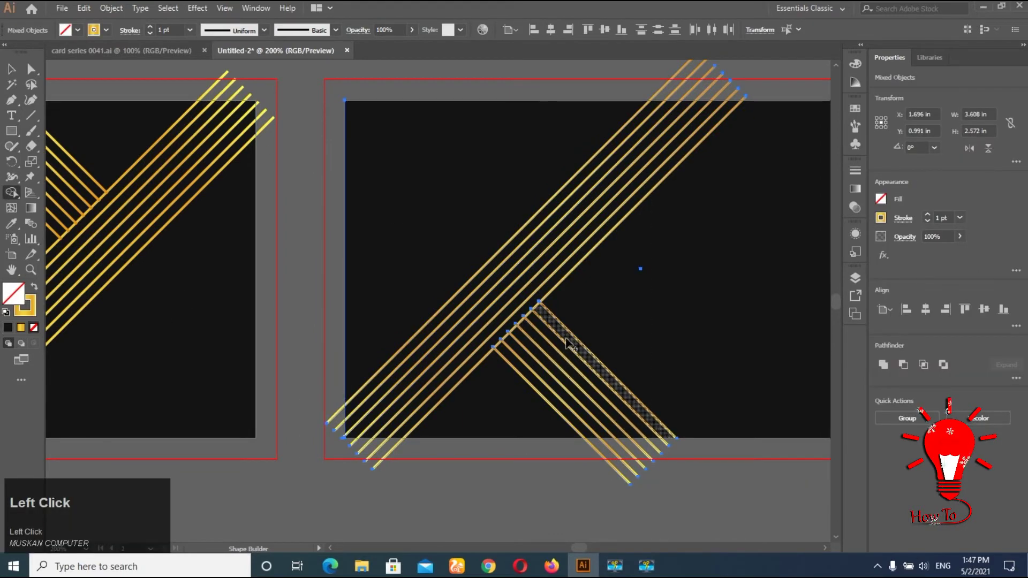
{"action": "left_click", "coordinate": [610, 434]}
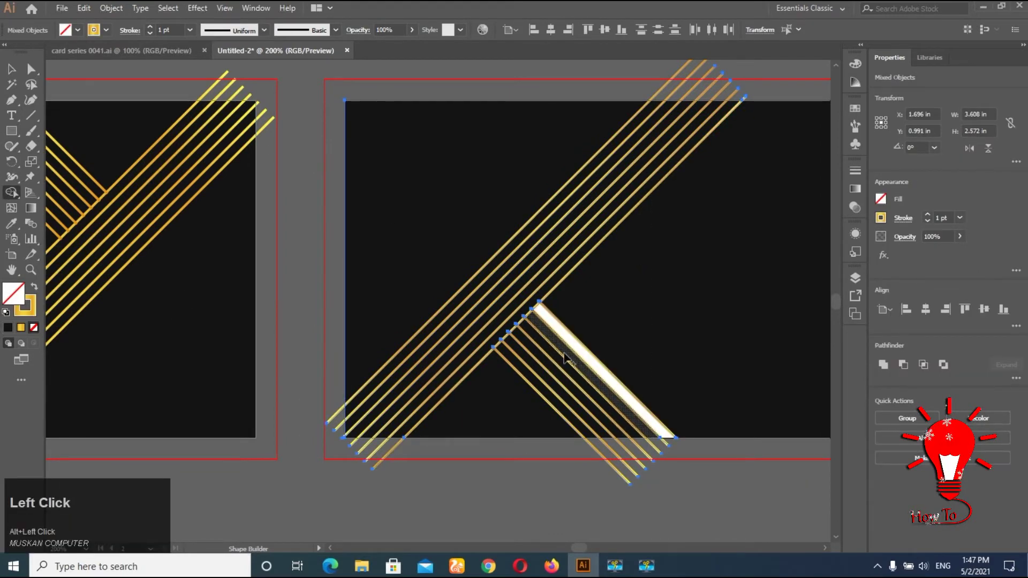
{"action": "left_click", "coordinate": [566, 356]}
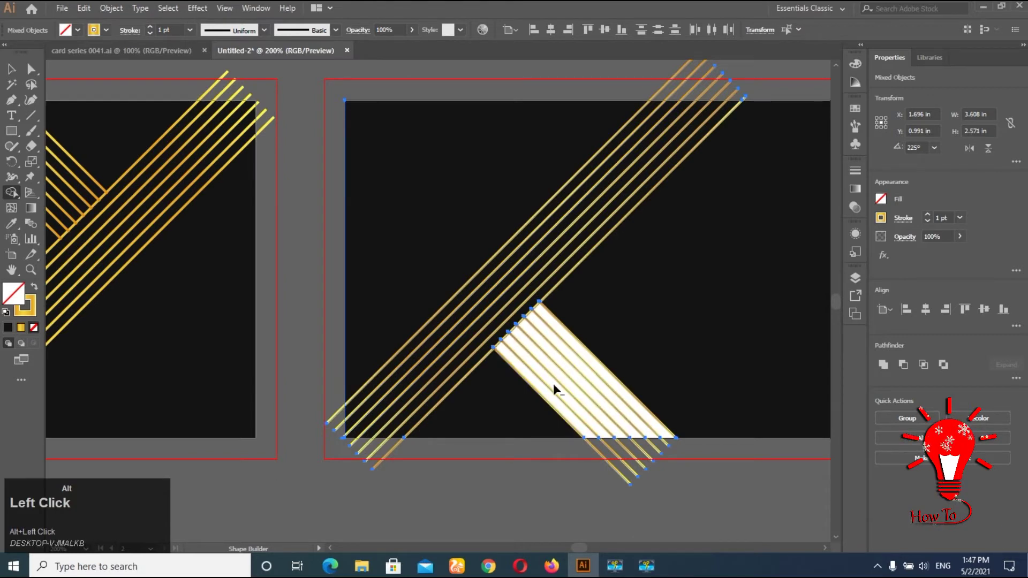
{"action": "left_click", "coordinate": [579, 434]}
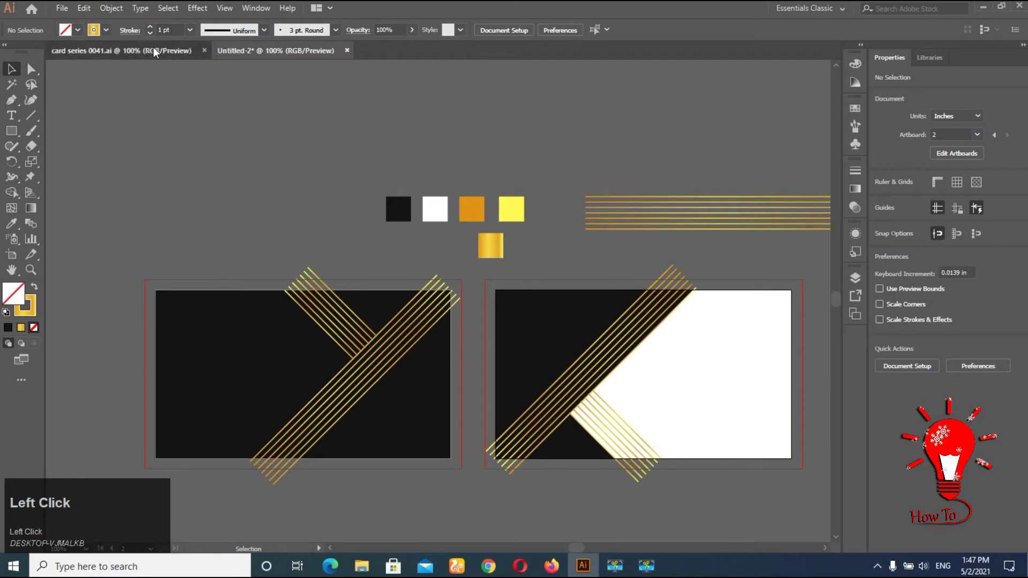
Copy the QR code, MARK SMITH name and contact details onto the back card and reposition the contact block
{"action": "scroll", "scroll_direction": "down", "scroll_amount": 3}
{"action": "key", "text": "space"}
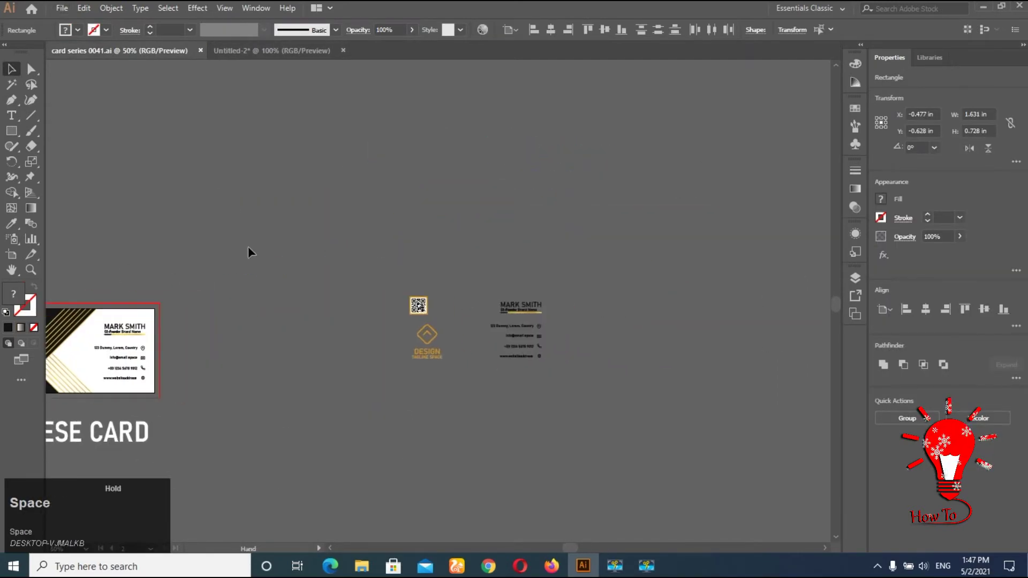
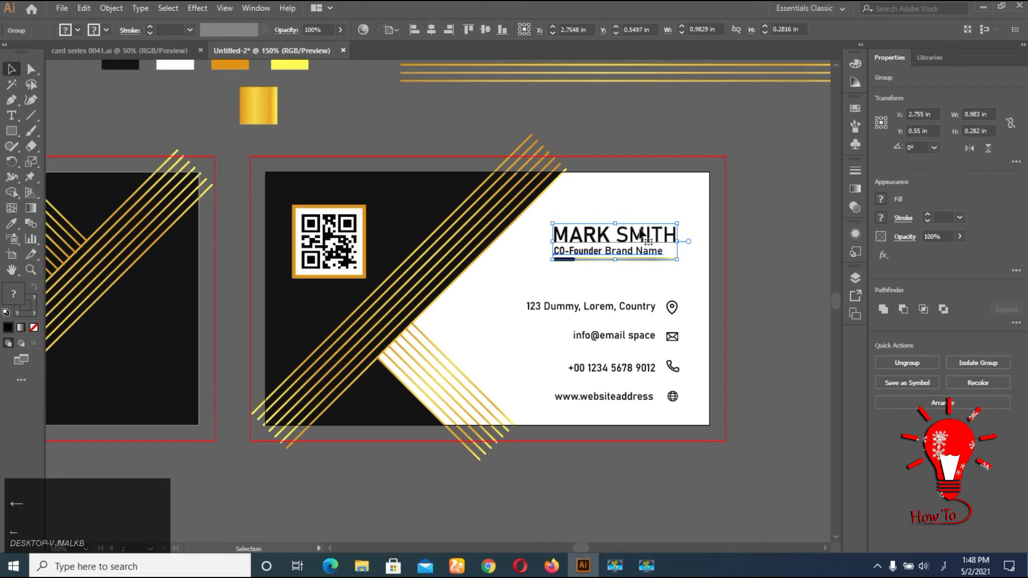
{"action": "key", "text": "Up"}
{"action": "left_click", "coordinate": [859, 323]}
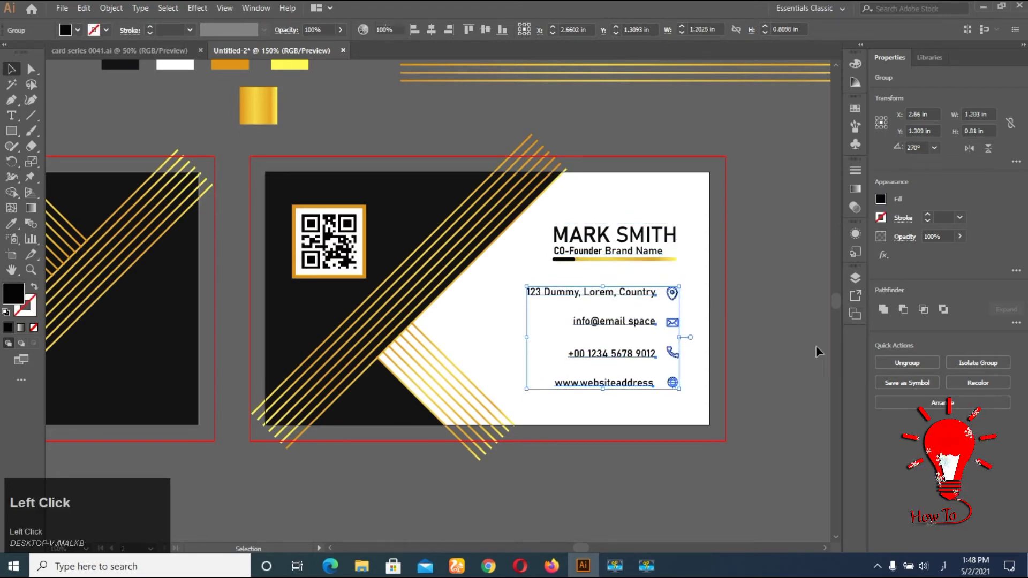
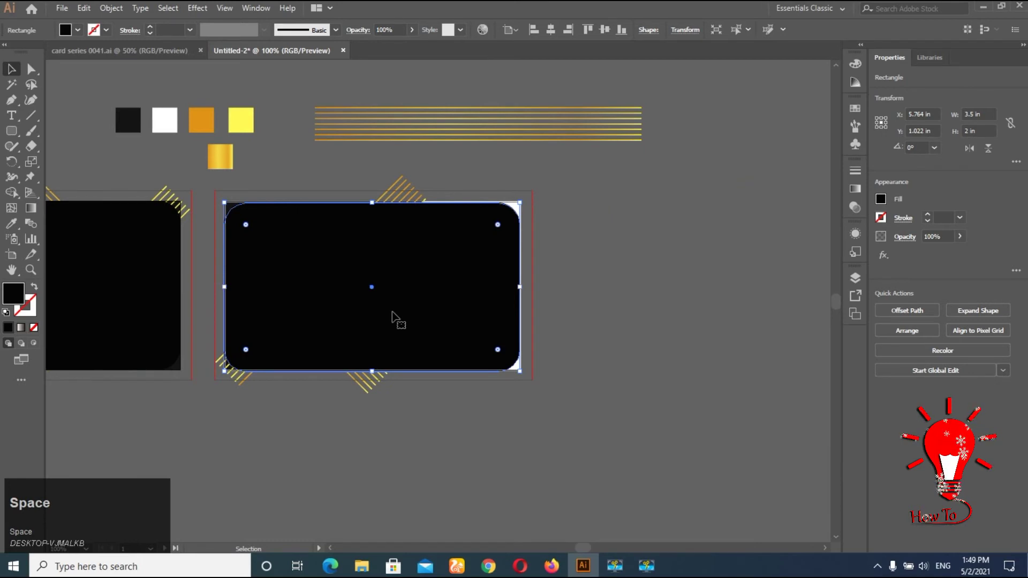
Make a clipping mask so the front card's logo and stripes follow the rounded corners
{"action": "left_click", "coordinate": [531, 369]}
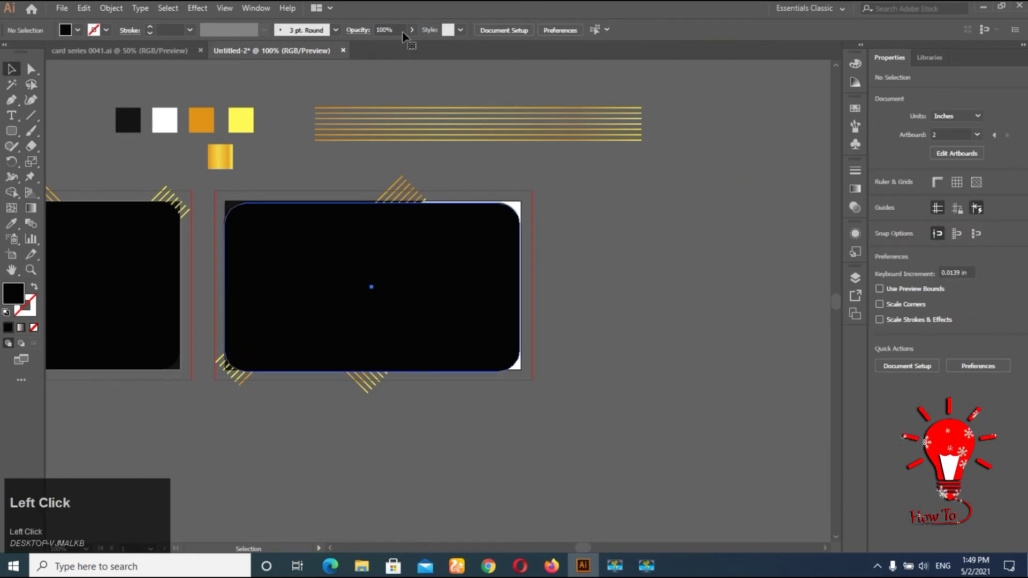
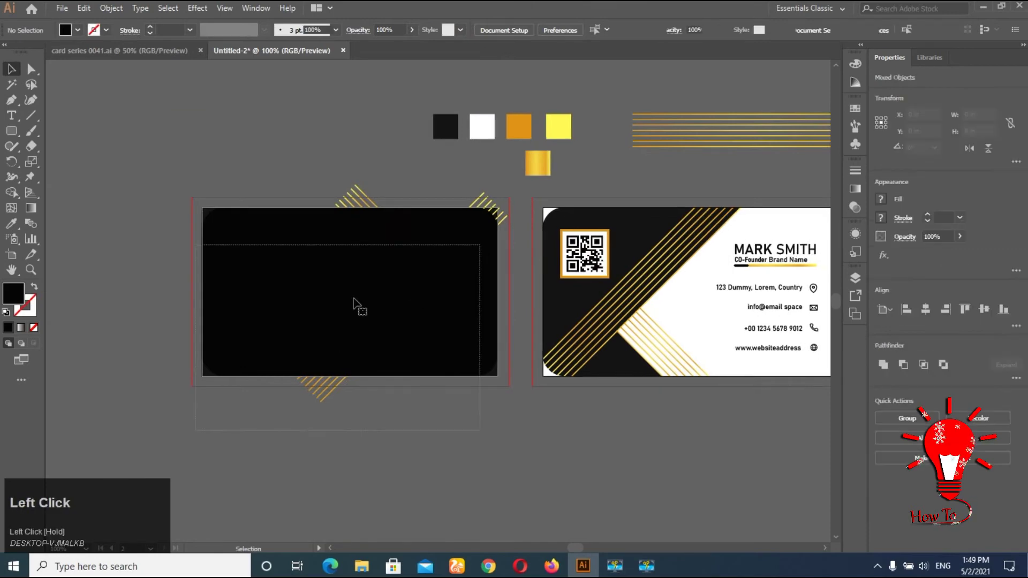
{"action": "right_click", "coordinate": [356, 304]}
{"action": "left_click", "coordinate": [405, 395]}
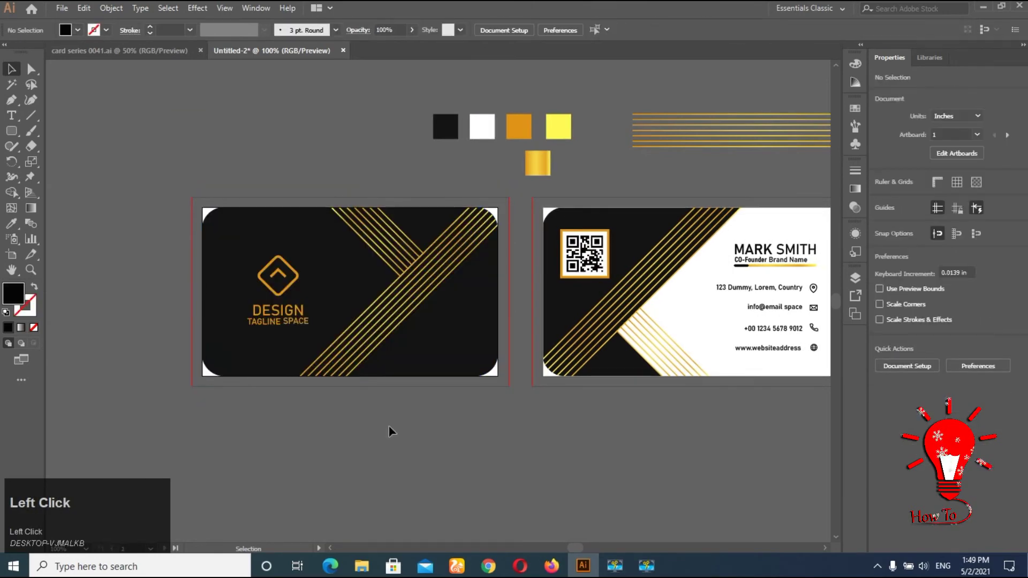
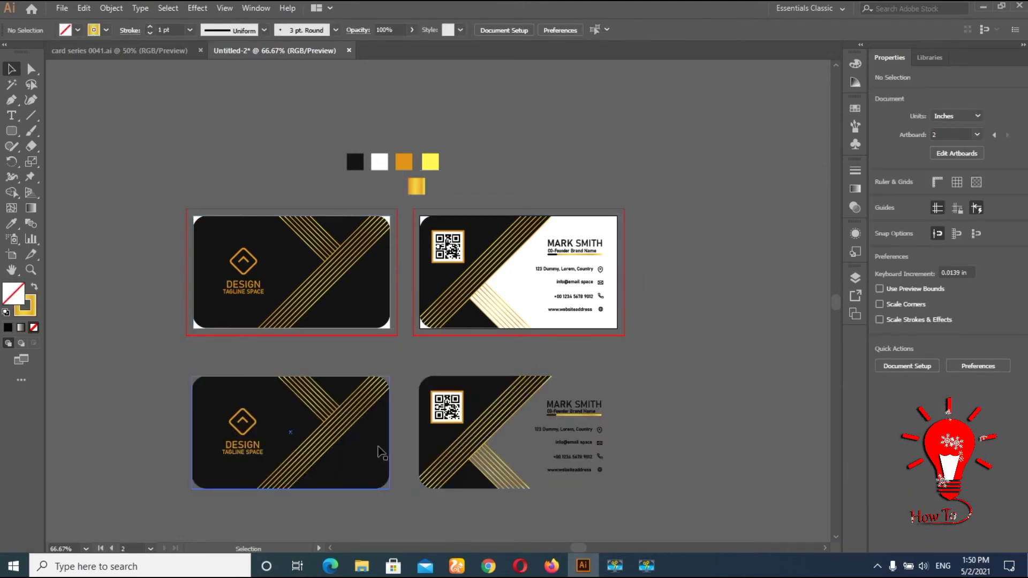
Undo the faulty card copies below the artboards and show the Layers panel
{"action": "left_click", "coordinate": [546, 445]}
{"action": "key", "text": "ctrl+z"}
{"action": "left_click", "coordinate": [676, 407]}
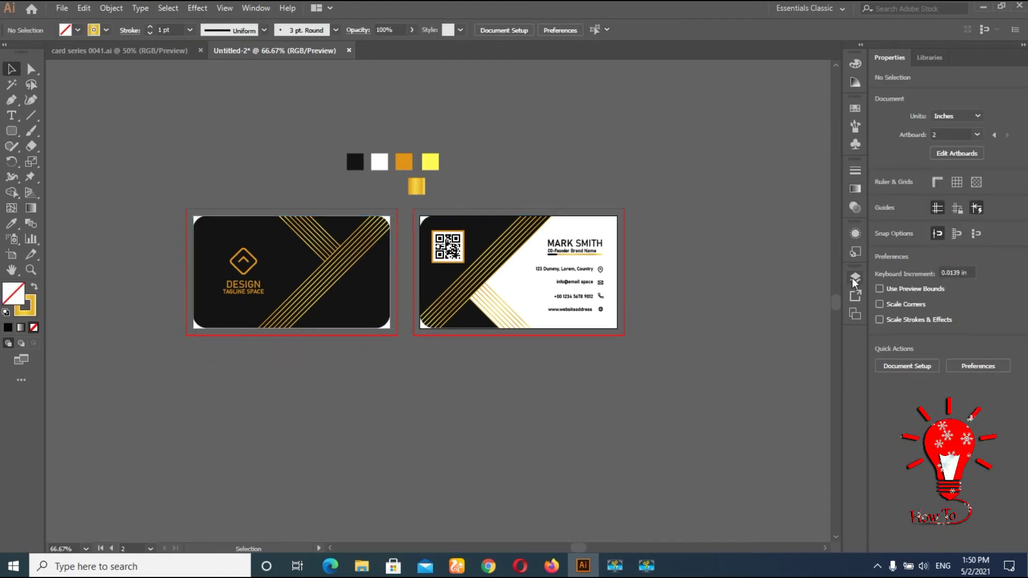
{"action": "left_click", "coordinate": [727, 297]}
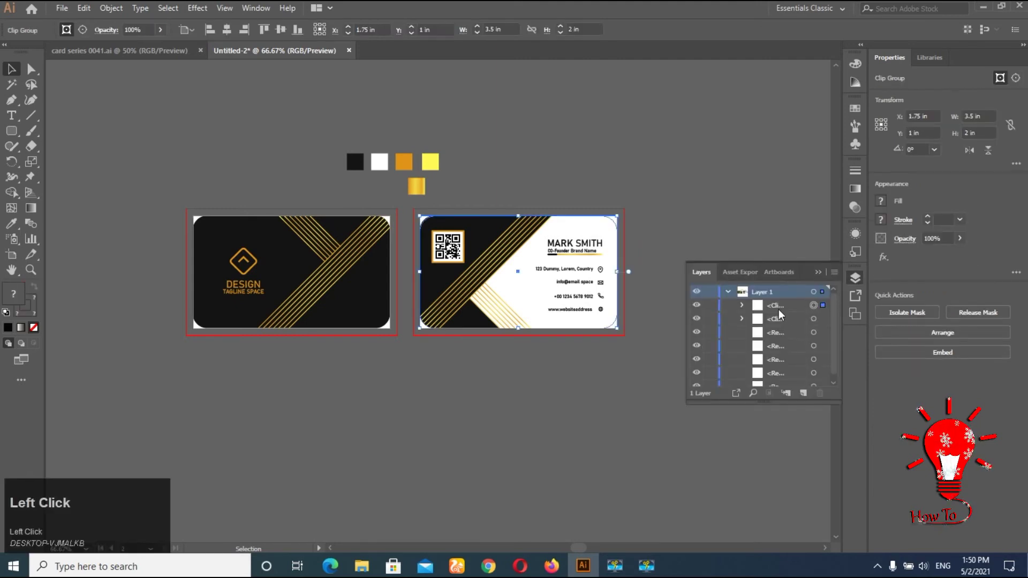
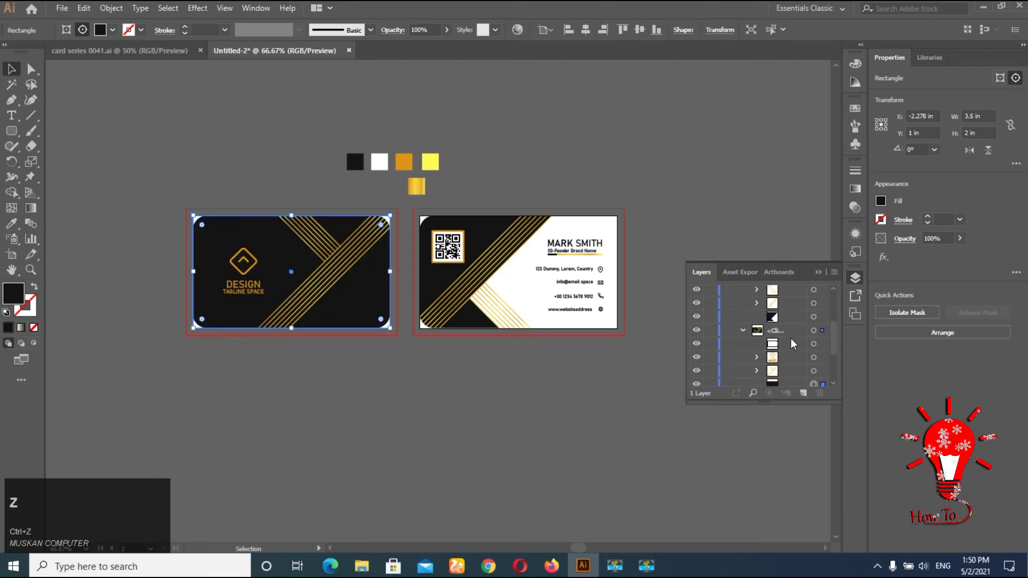
Paste the rounded rectangle in front, reorder it in the layer stack and fill it white as the back card's background
{"action": "key", "text": "ctrl+c"}
{"action": "key", "text": "ctrl+f"}
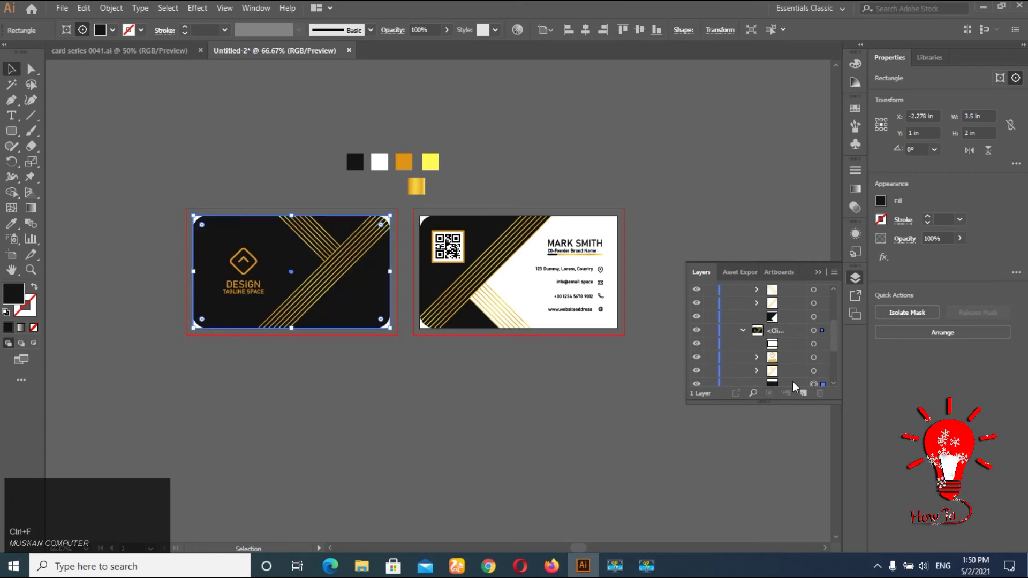
{"action": "scroll", "scroll_direction": "down", "scroll_amount": 3}
{"action": "scroll", "scroll_direction": "up", "scroll_amount": 3}
{"action": "left_click_drag", "start_coordinate": [802, 384], "coordinate": [610, 405]}
{"action": "left_click", "coordinate": [610, 405]}
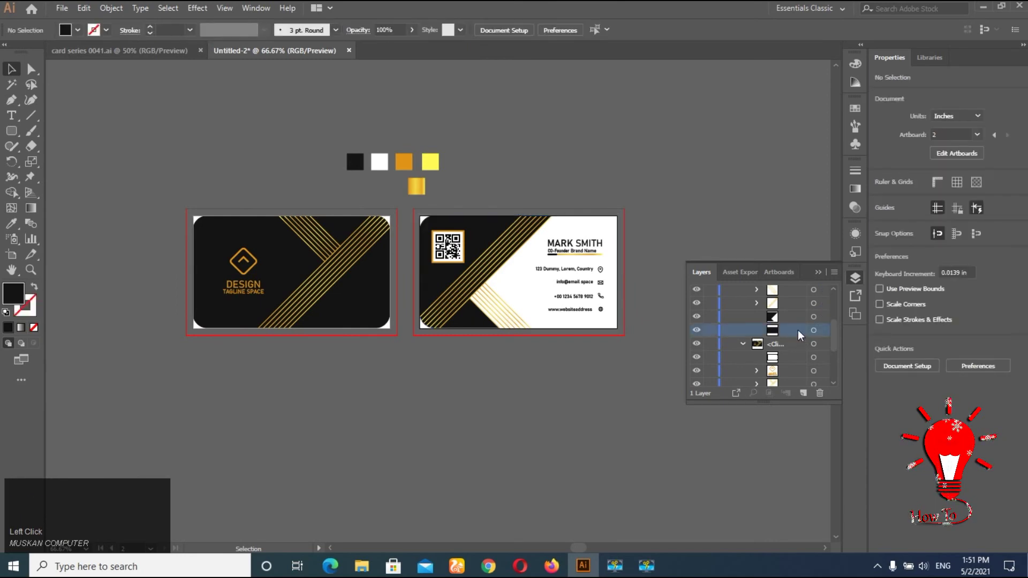
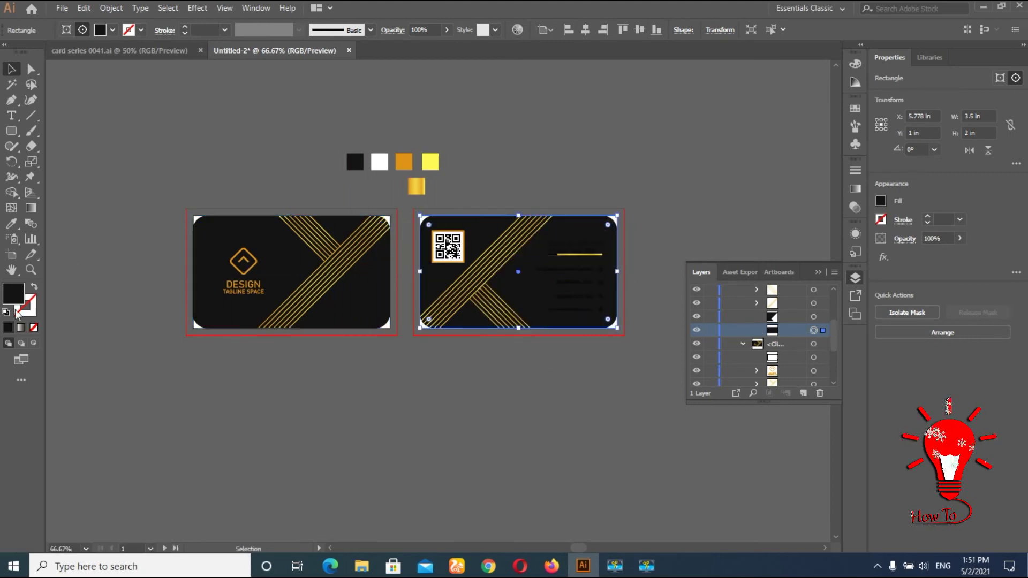
{"action": "left_click", "coordinate": [9, 315]}
{"action": "left_click", "coordinate": [30, 316]}
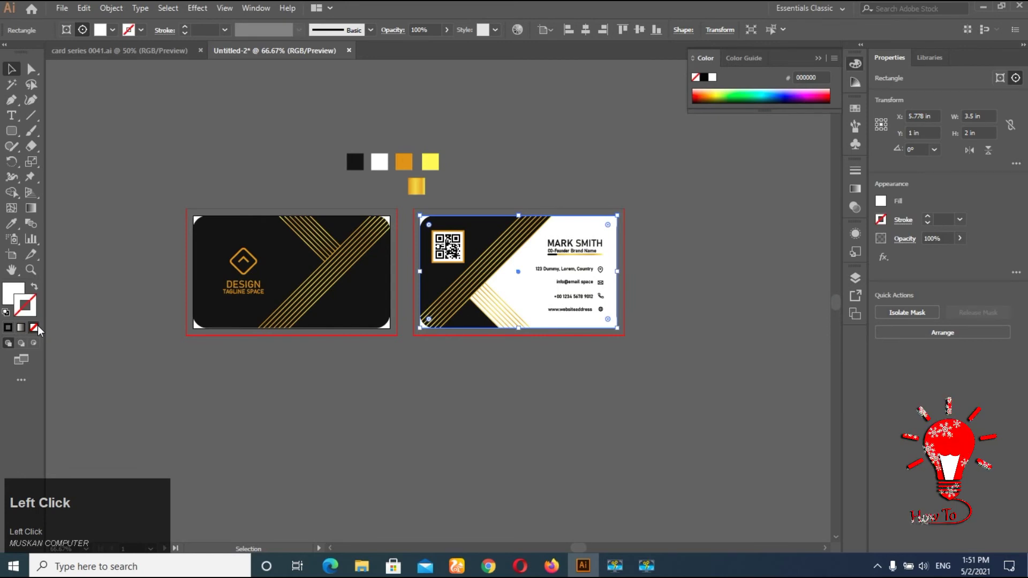
Duplicate both finished card sides and move the copies below the artboards
{"action": "left_click_drag", "start_coordinate": [471, 284], "coordinate": [646, 330]}
{"action": "key", "text": "shift+alt+Down"}
{"action": "key", "text": "shift+alt+Down"}
{"action": "key", "text": "ctrl+z"}
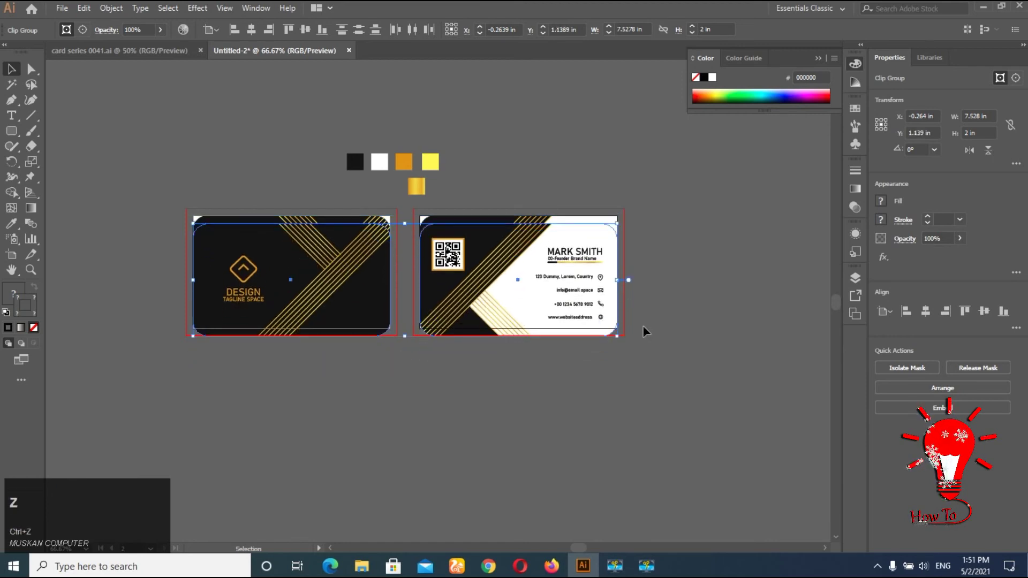
{"action": "key", "text": "shift+Down"}
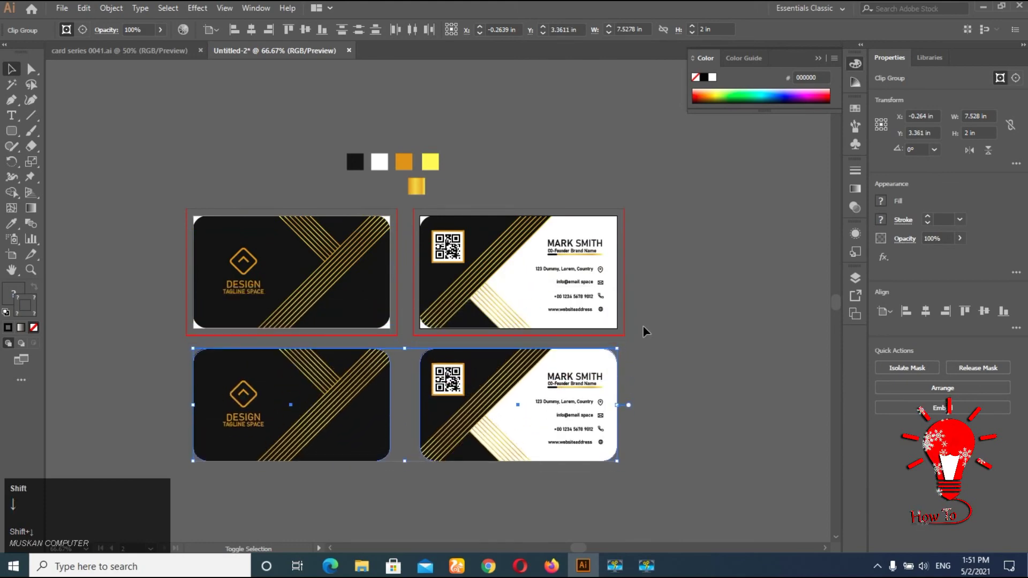
Start a text block below the mockups with the line 'Thanks for watching'
{"action": "left_click", "coordinate": [674, 356]}
{"action": "scroll", "scroll_direction": "down", "scroll_amount": 3}
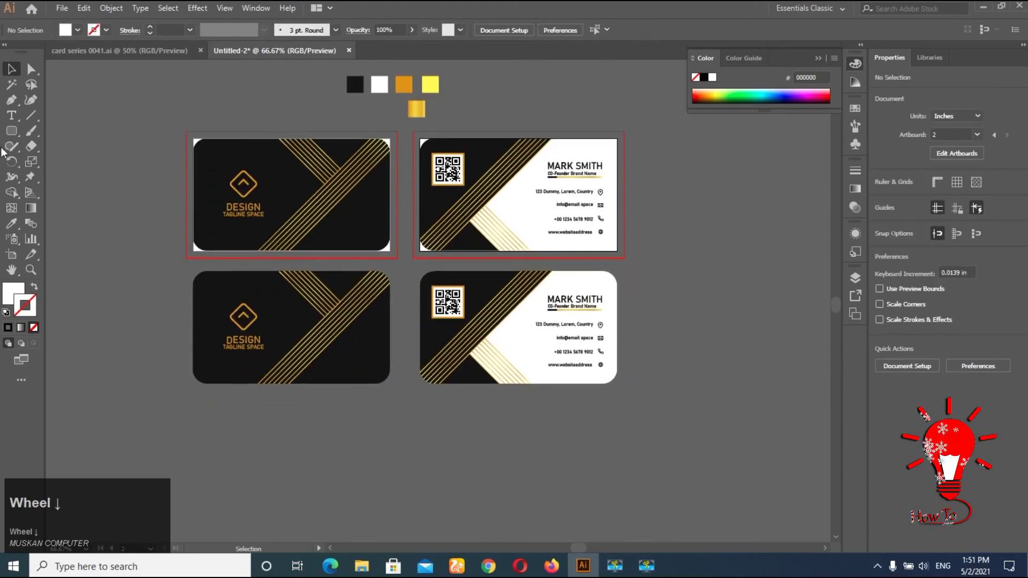
{"action": "left_click", "coordinate": [18, 120]}
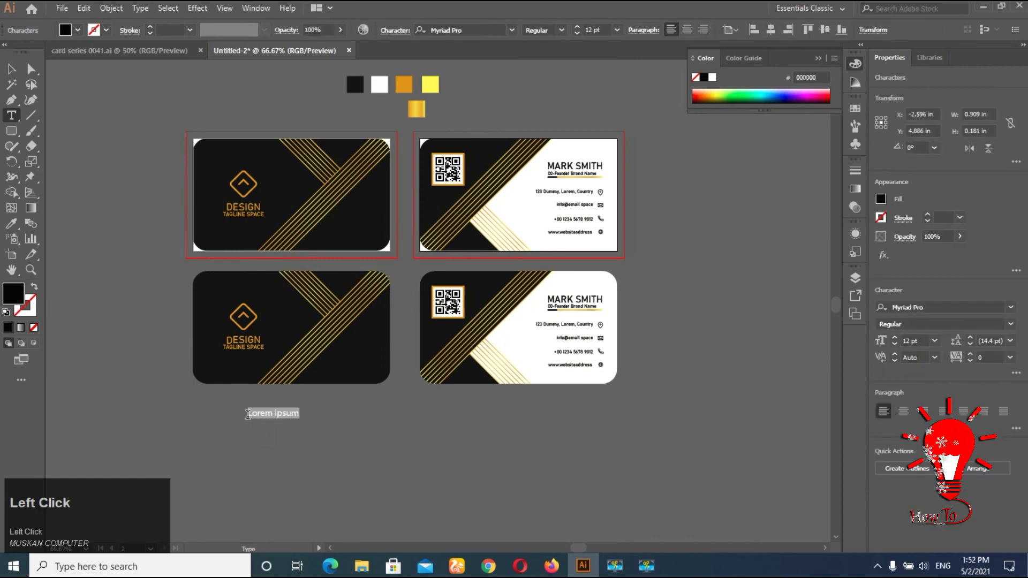
{"action": "key", "text": "shift+t"}
{"action": "type", "text": "hanks"}
{"action": "key", "text": "space"}
{"action": "type", "text": "for"}
{"action": "key", "text": "space"}
{"action": "type", "text": "watching"}
{"action": "key", "text": "Return"}
Add the lines 'like share and subscribe' and 'How to design' beneath it
{"action": "type", "text": "lz"}
{"action": "key", "text": "space"}
{"action": "type", "text": "Lpaceke"}
{"action": "key", "text": "space"}
{"action": "type", "text": "share"}
{"action": "key", "text": "space"}
{"action": "type", "text": "andoubscribe"}
{"action": "key", "text": "space"}
{"action": "key", "text": "Return"}
{"action": "type", "text": "ow"}
{"action": "key", "text": "space"}
{"action": "type", "text": "to"}
{"action": "key", "text": "space"}
{"action": "type", "text": "design"}
{"action": "key", "text": "Return"}
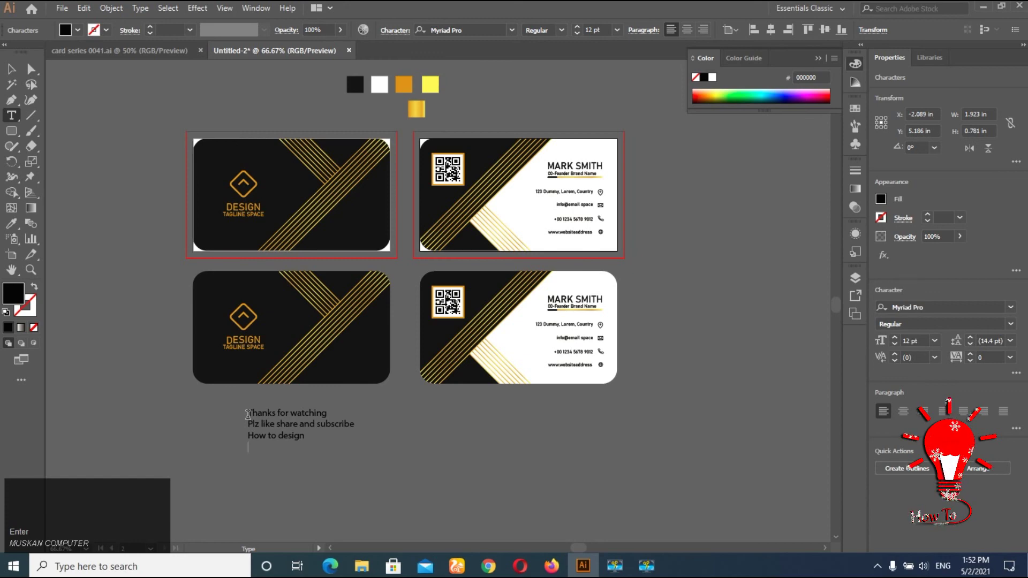
{"action": "key", "text": "space"}
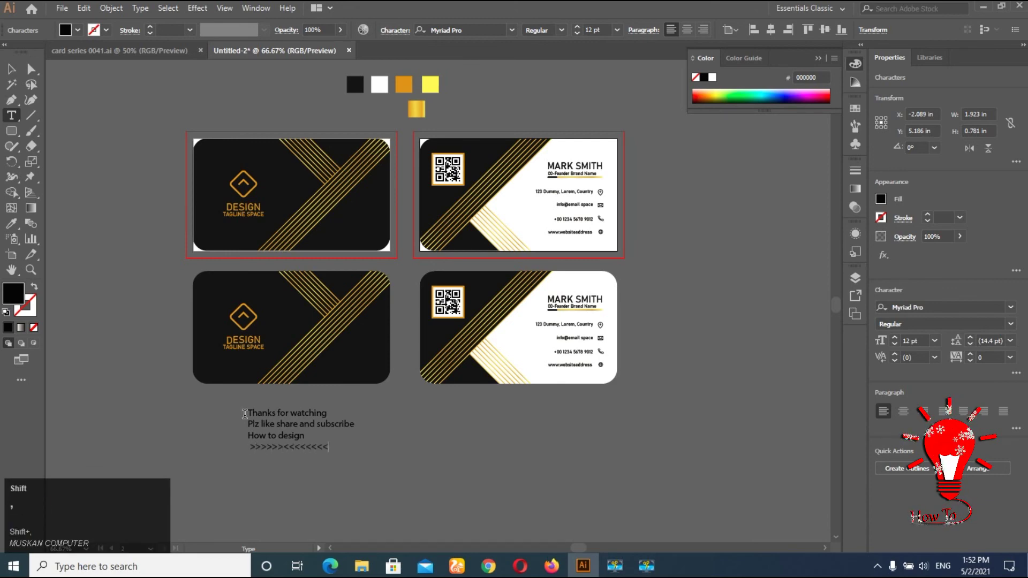